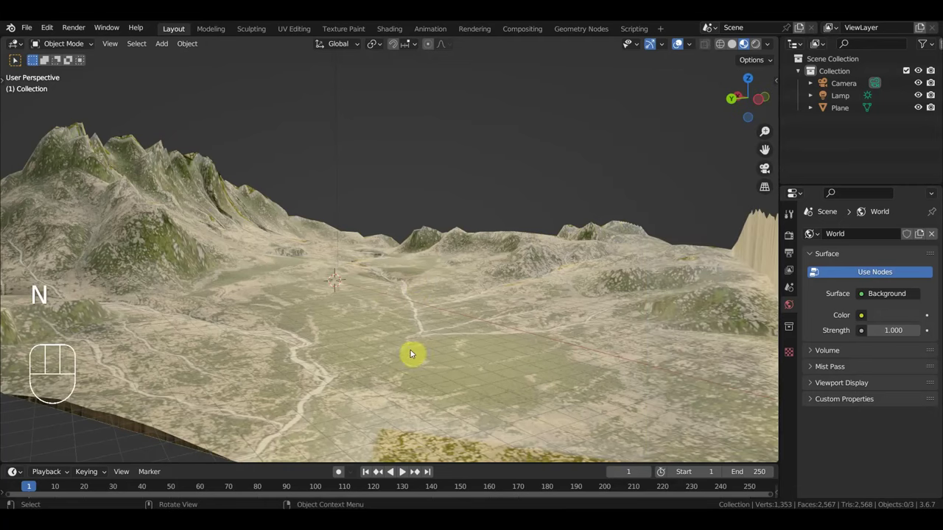
- Add a new cube via Shift+A, hide the terrain plane, and orbit toward the cube
key("shift+a")
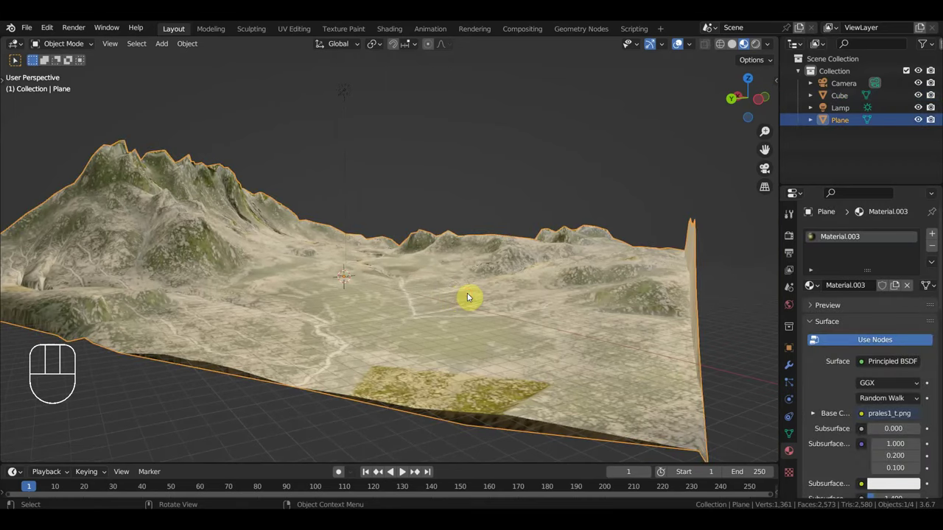
key("h")
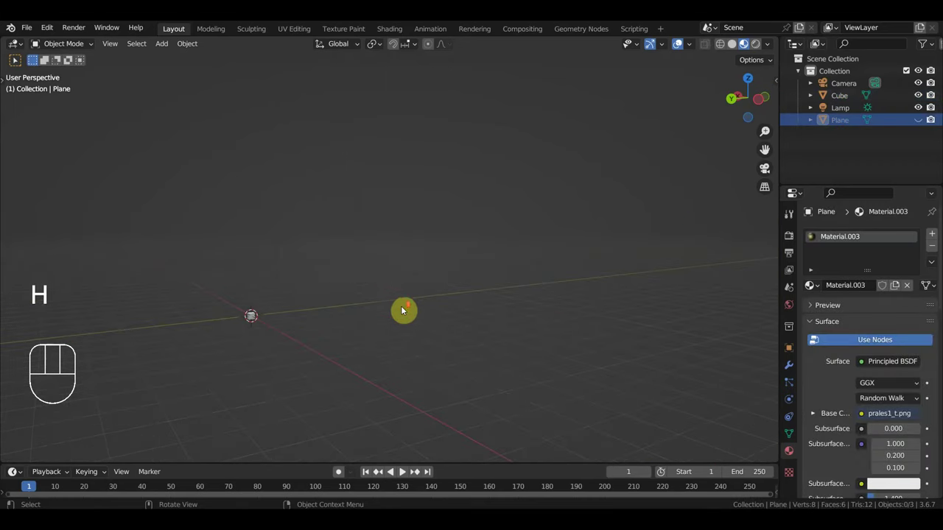
left_click_drag(481, 294, 543, 269)
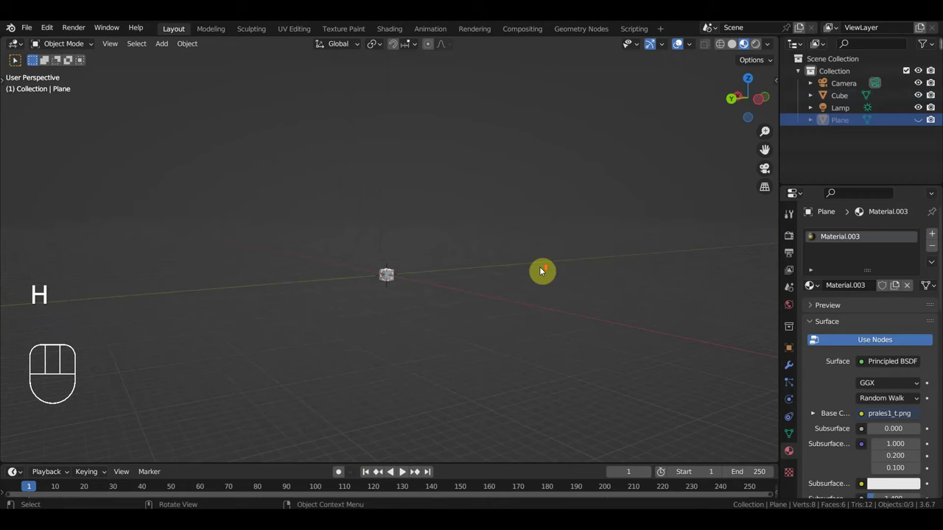
left_click_drag(559, 264, 558, 210)
left_click_drag(571, 218, 485, 284)
- Select the cube and bring up the Add Modifier list in Modifier Properties
left_click(464, 286)
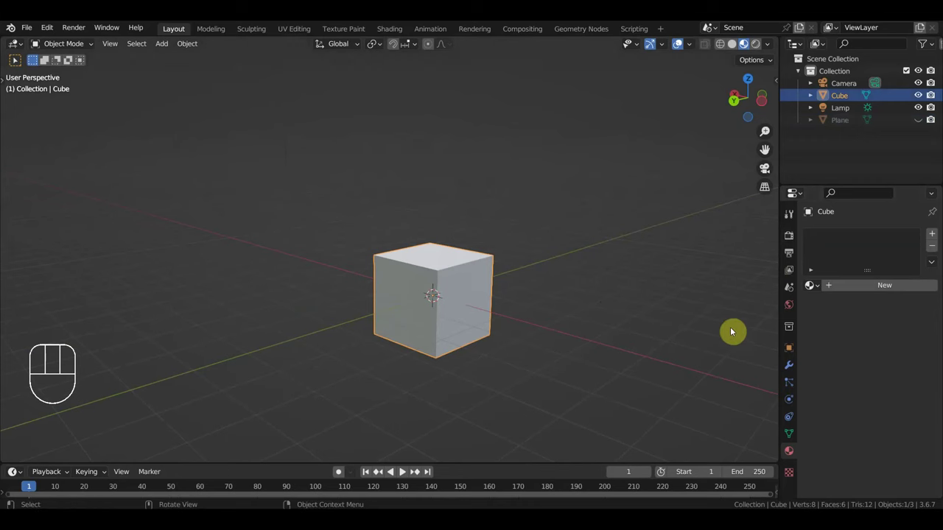
left_click(583, 286)
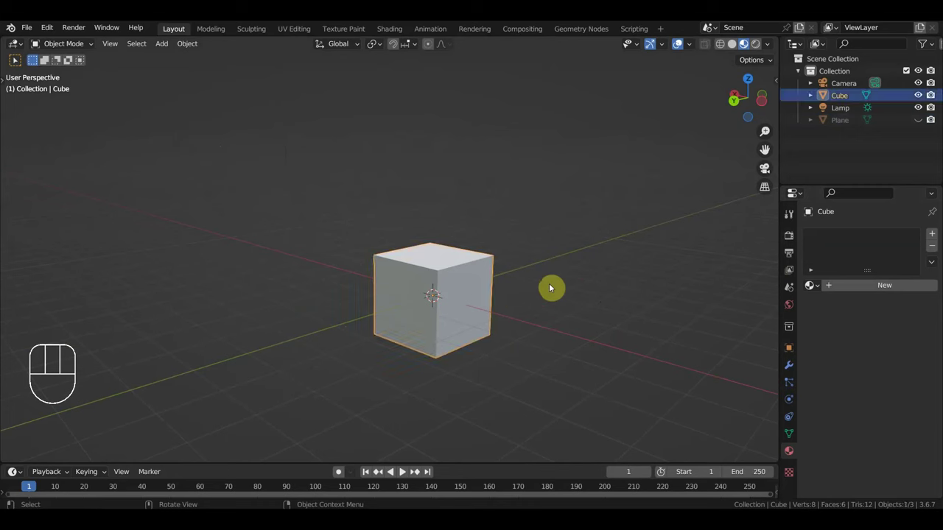
left_click_drag(166, 50, 395, 221)
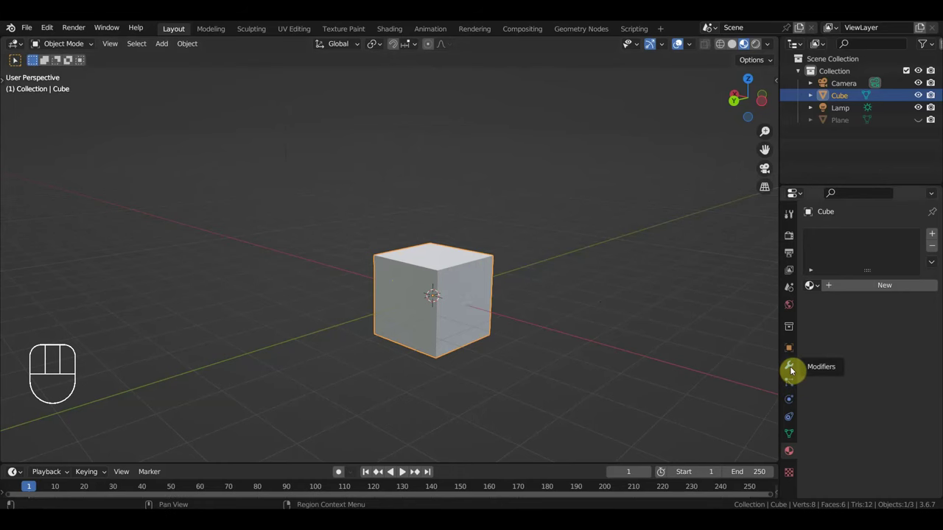
- Add Subdivision Surface (viewport level 3) and Cast-to-Sphere modifiers, then apply both
left_click(790, 369)
left_click_drag(847, 240, 722, 456)
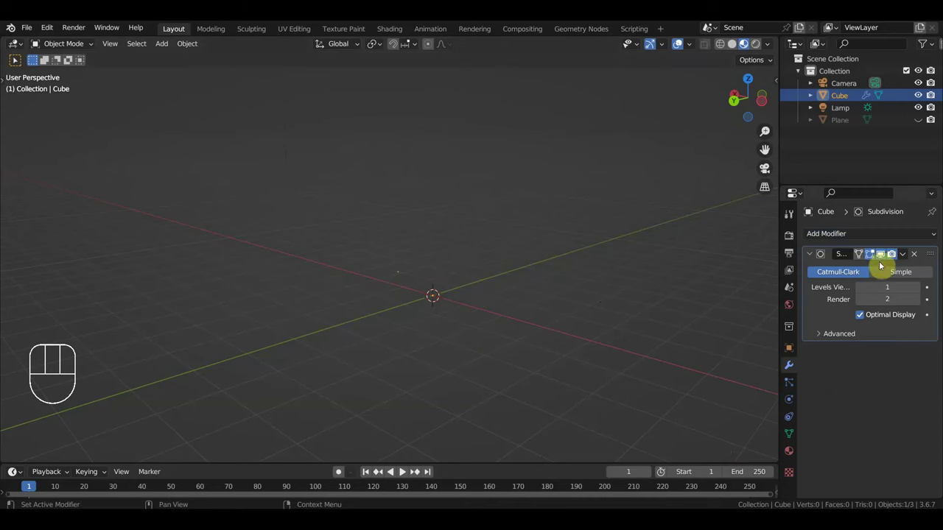
left_click_drag(878, 238, 796, 285)
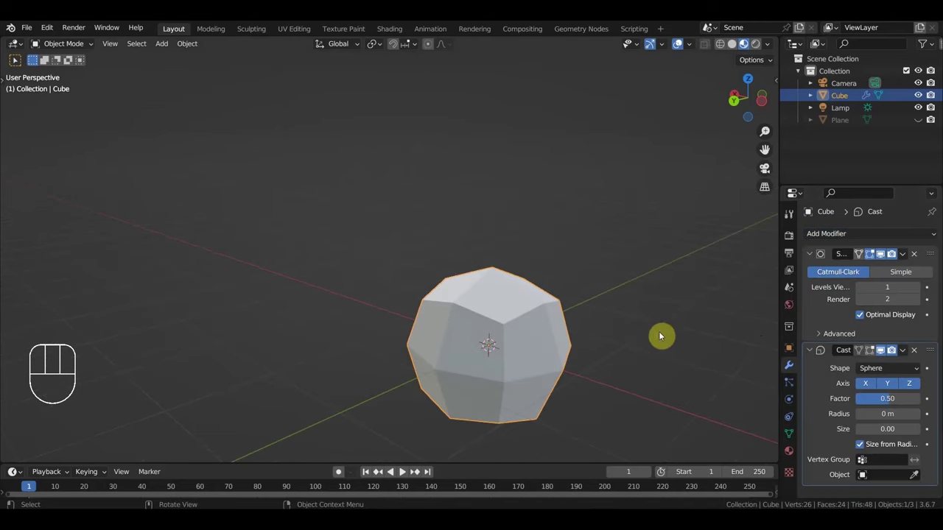
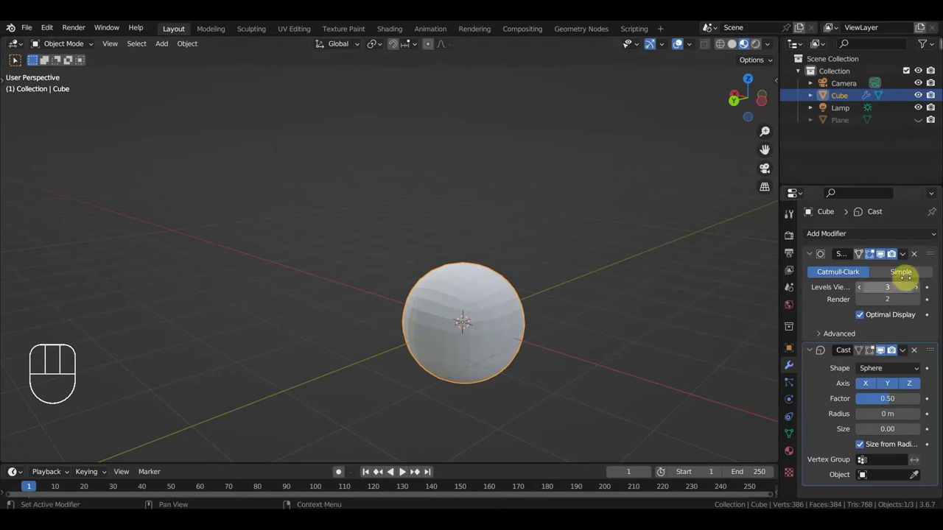
left_click_drag(905, 260, 870, 273)
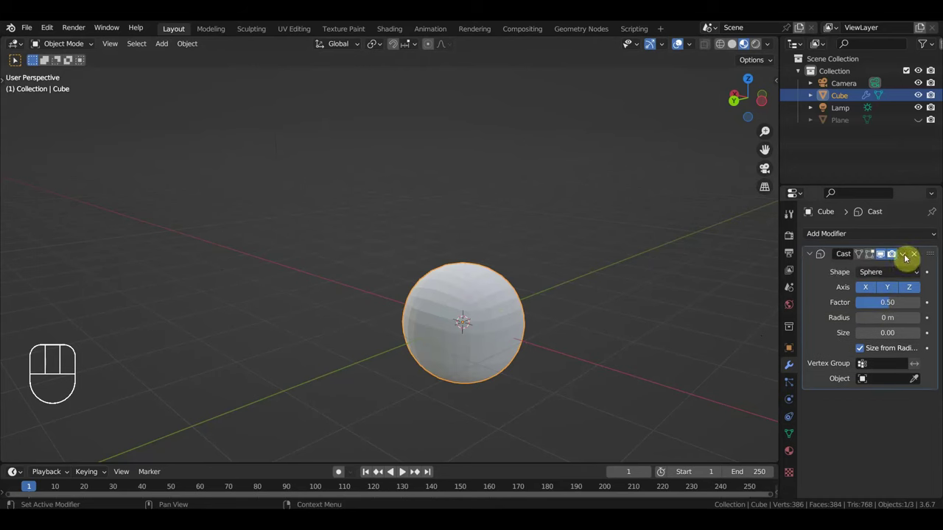
left_click_drag(908, 258, 861, 270)
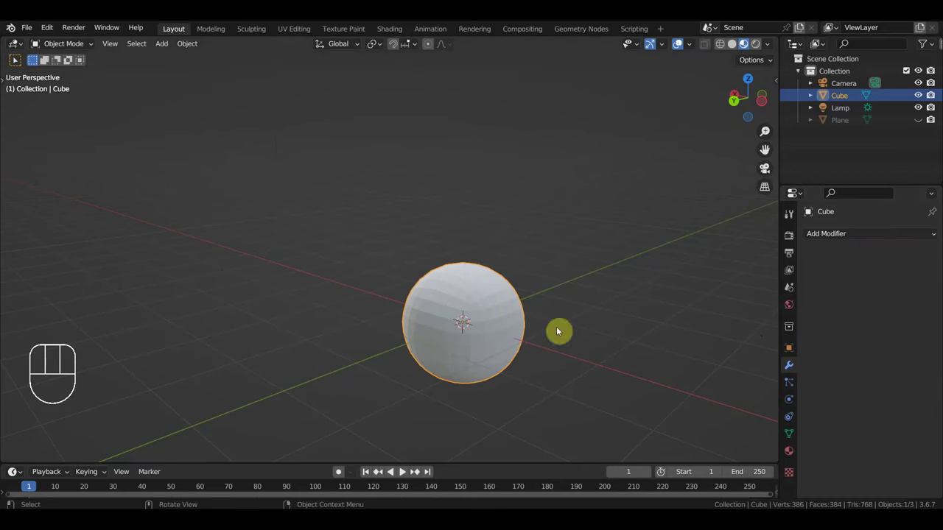
- View the sphere from the front in Solid shading and apply Shade Smooth to it
key("KP_1")
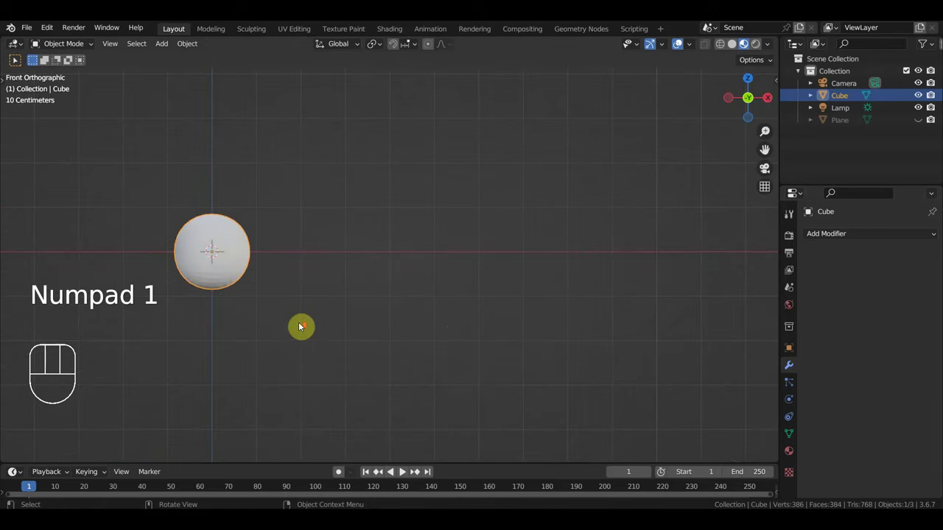
middle_click(309, 325)
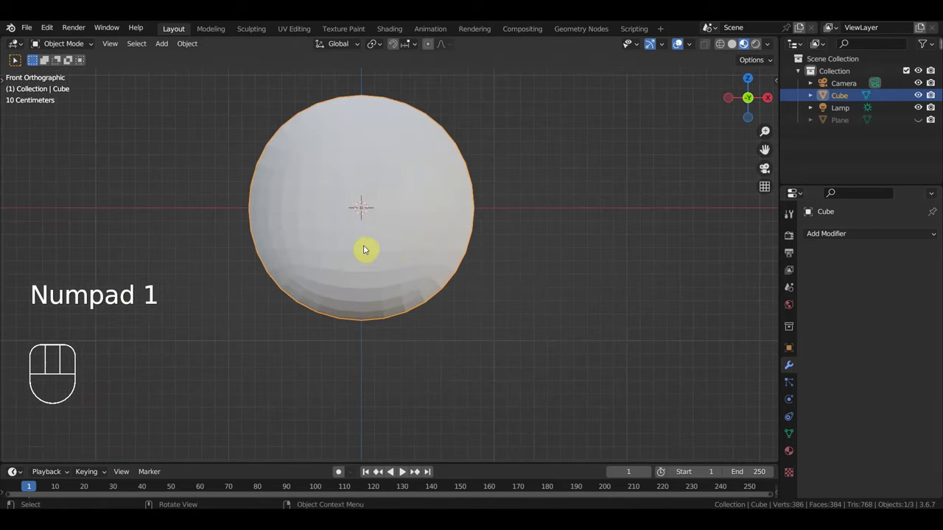
left_click(725, 46)
left_click_drag(590, 181, 578, 180)
key("KP_1")
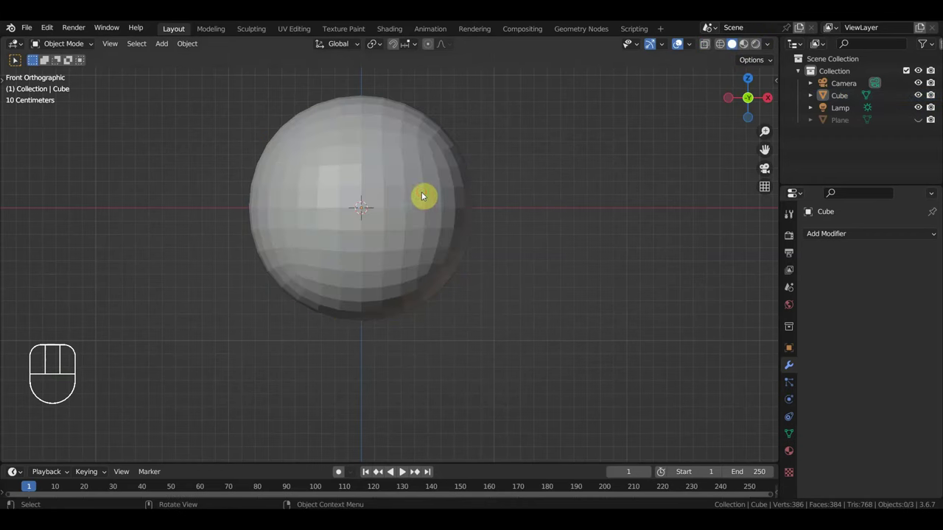
right_click(403, 229)
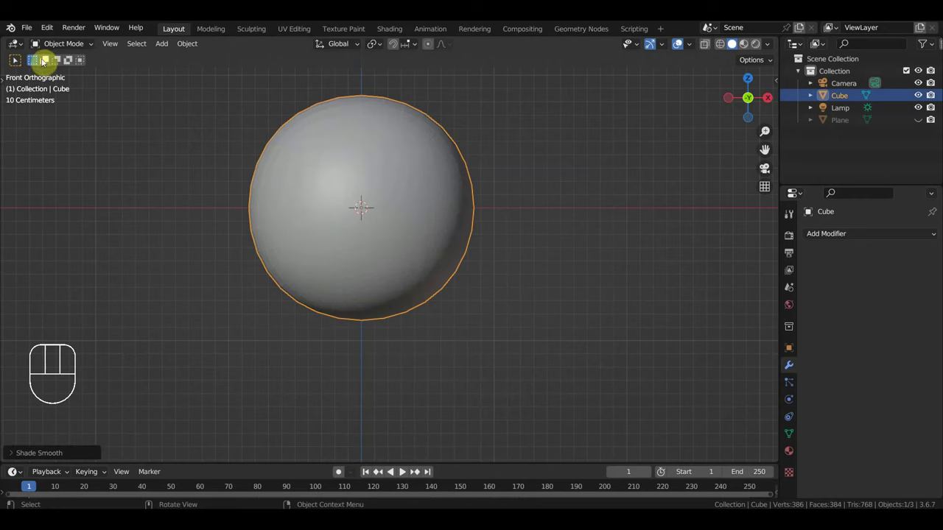
- In Edit Mode, delete the sphere's lower-half vertices to leave a hemispherical dome
left_click(63, 47)
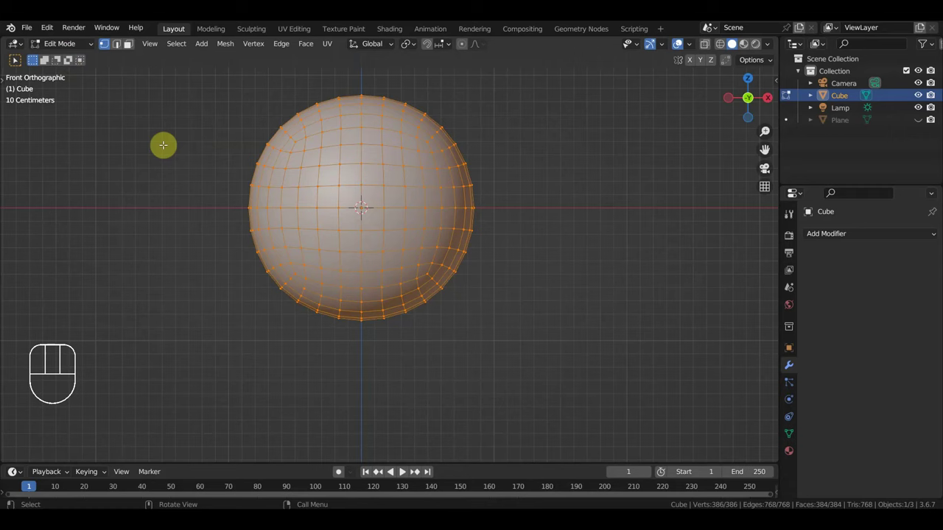
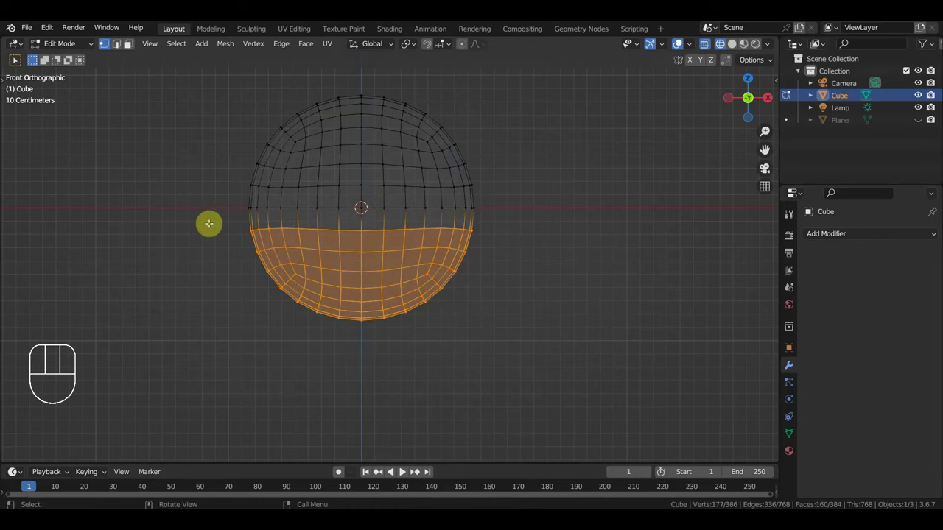
key("Delete")
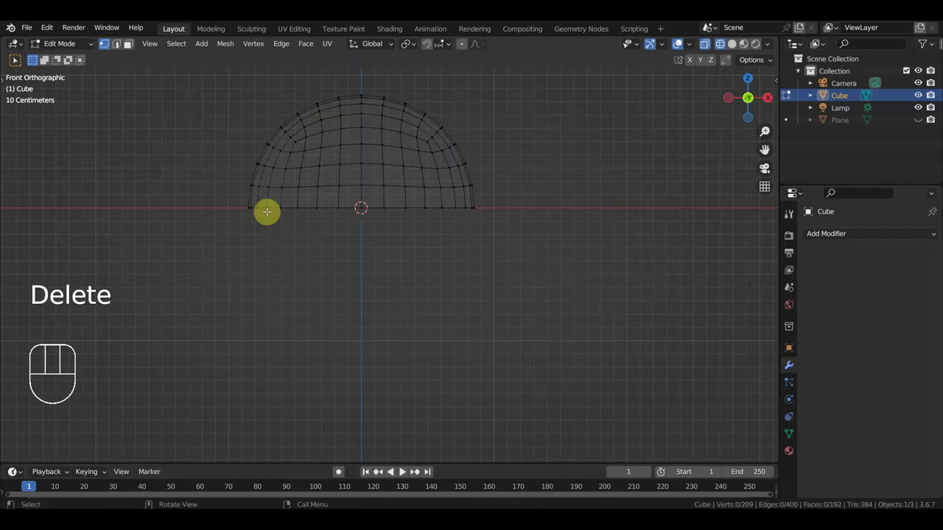
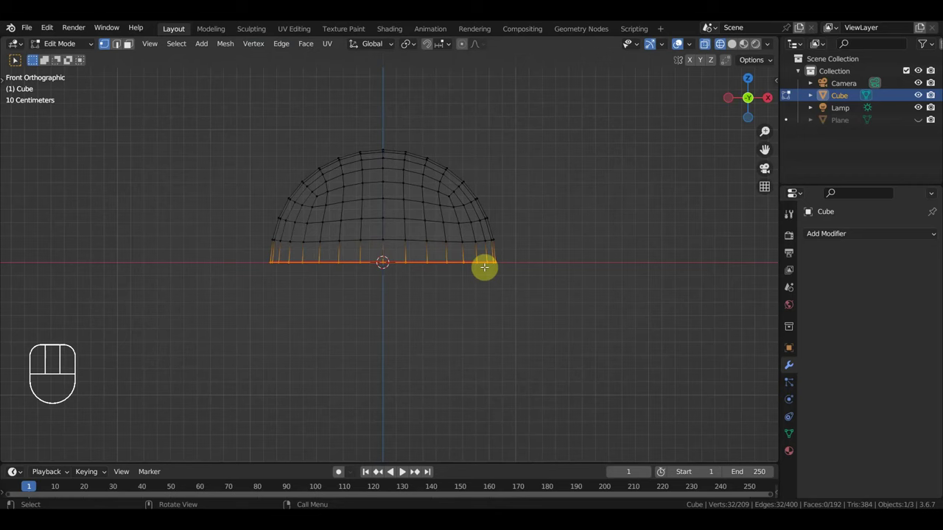
- Return to Object Mode with the dome selected, ready for the cloud-sky material
left_click(72, 50)
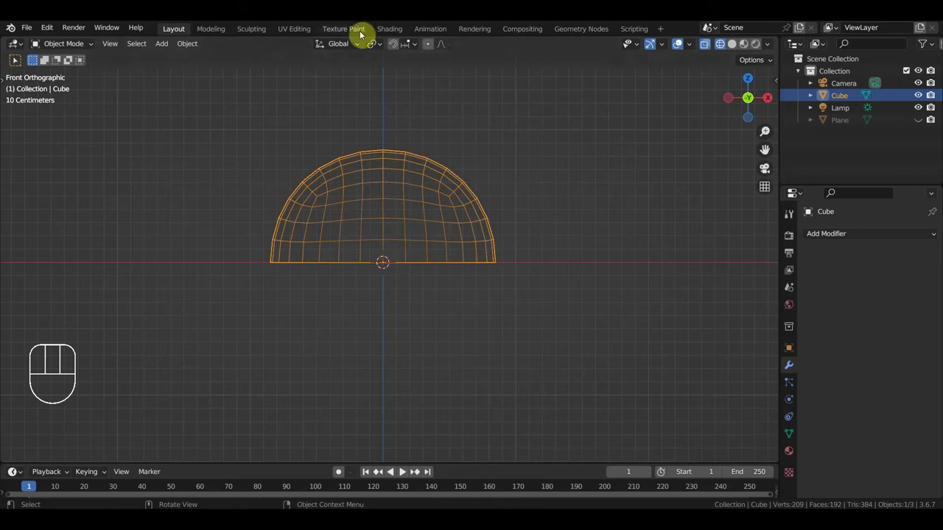
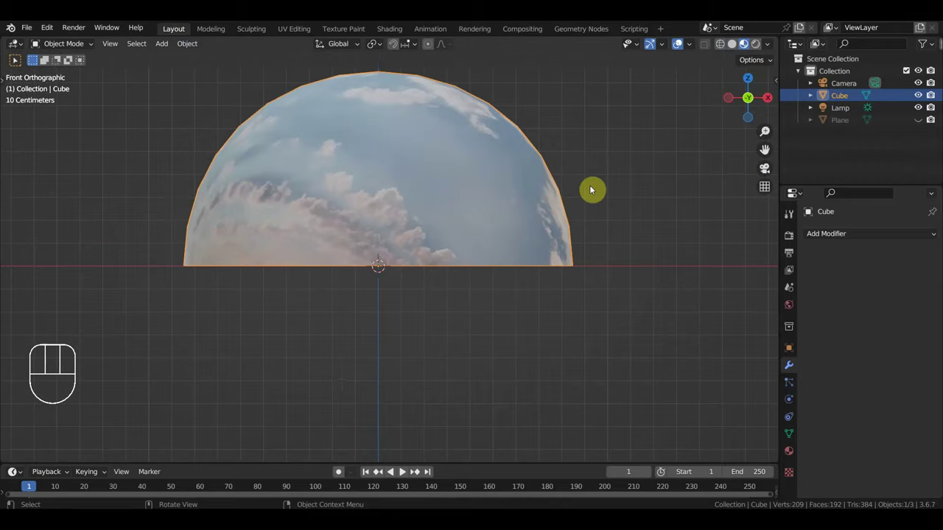
- View the dome from the side, zoom out, and unhide the terrain plane with Alt+H
left_click_drag(606, 191, 442, 322)
left_click_drag(529, 212, 447, 315)
left_click_drag(505, 280, 541, 203)
left_click_drag(538, 243, 525, 288)
key("KP_3")
left_click_drag(523, 293, 507, 307)
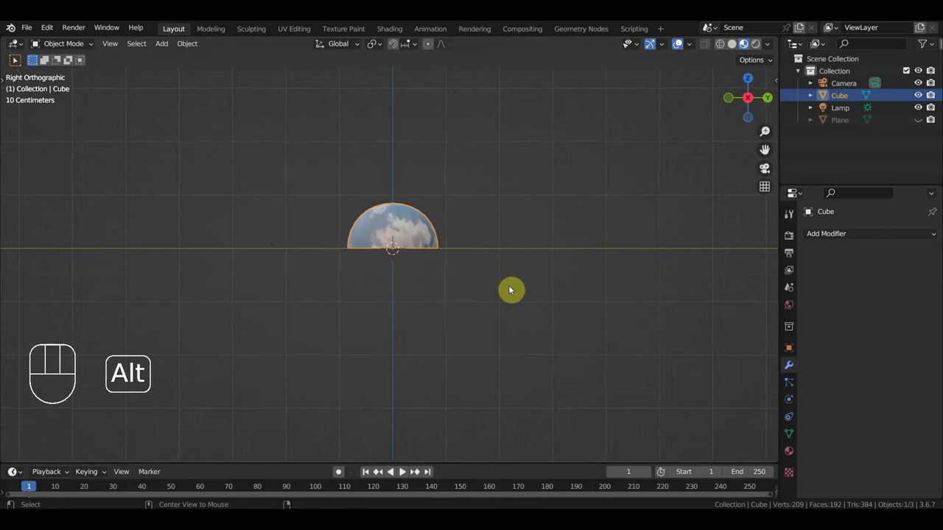
key("alt+h")
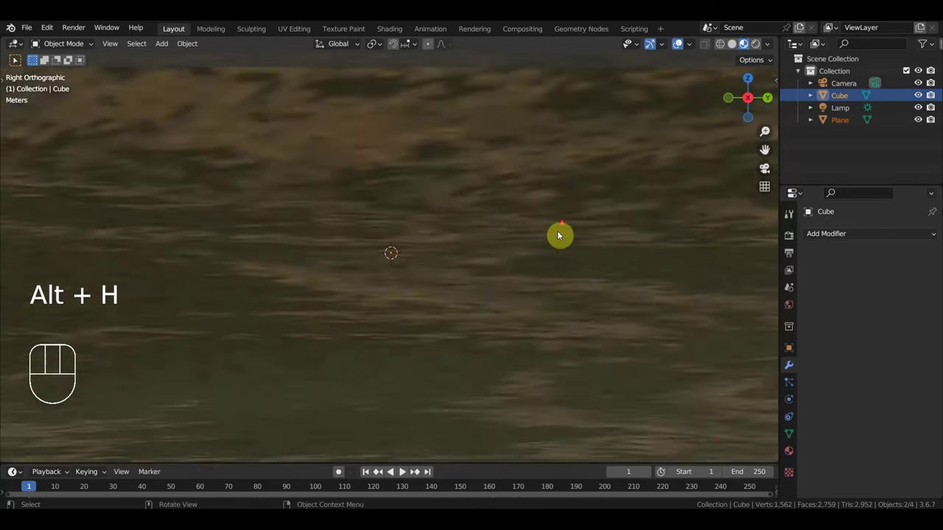
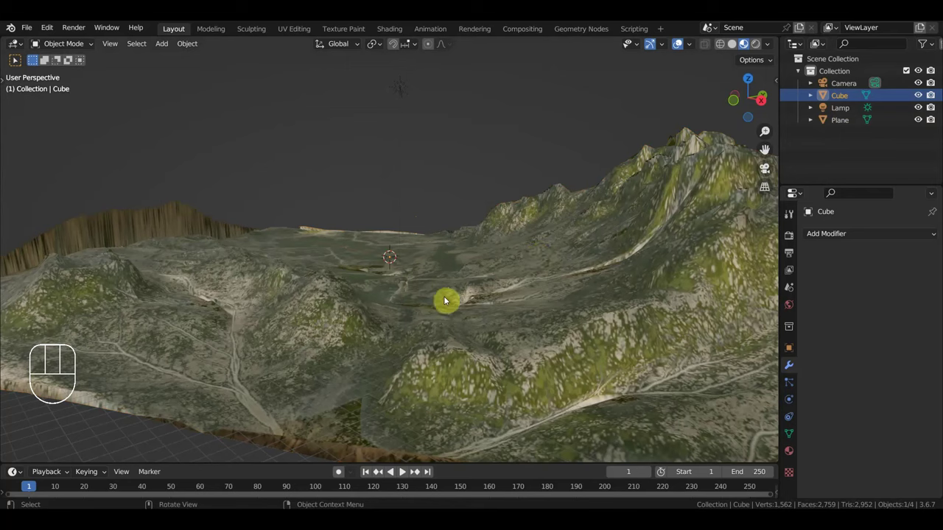
- Scale up the Cube sky dome so it encloses the mountain terrain
key("s")
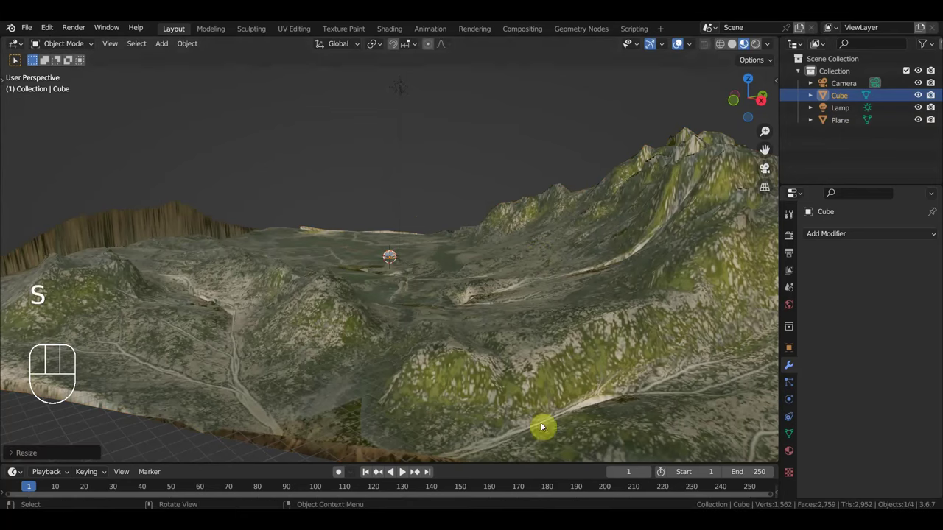
key("s")
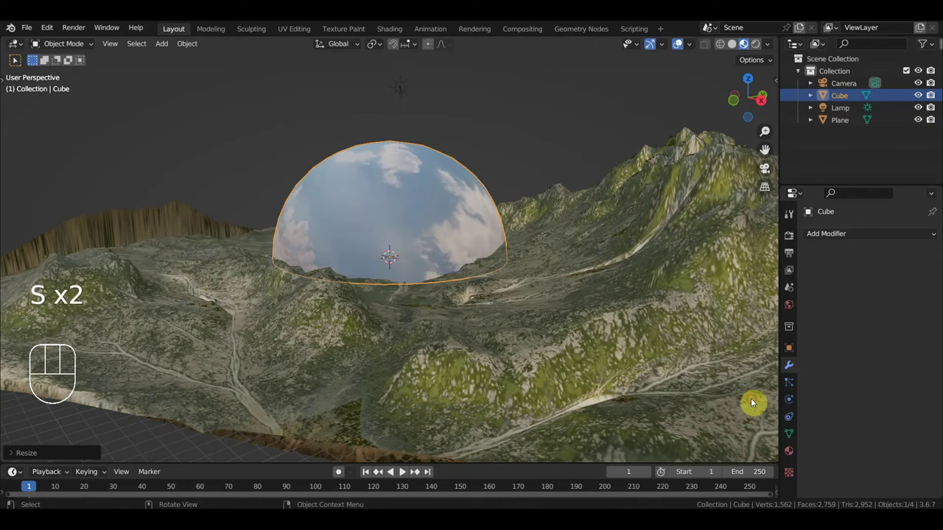
key("s")
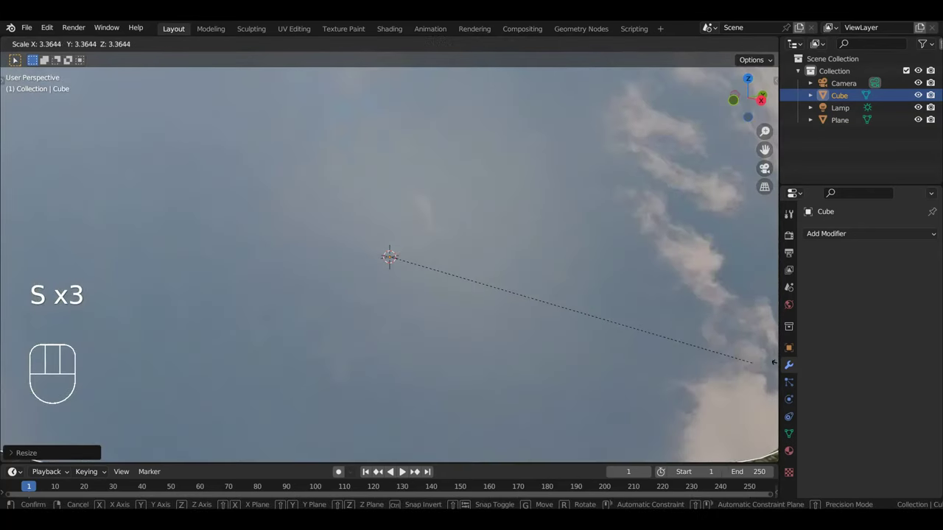
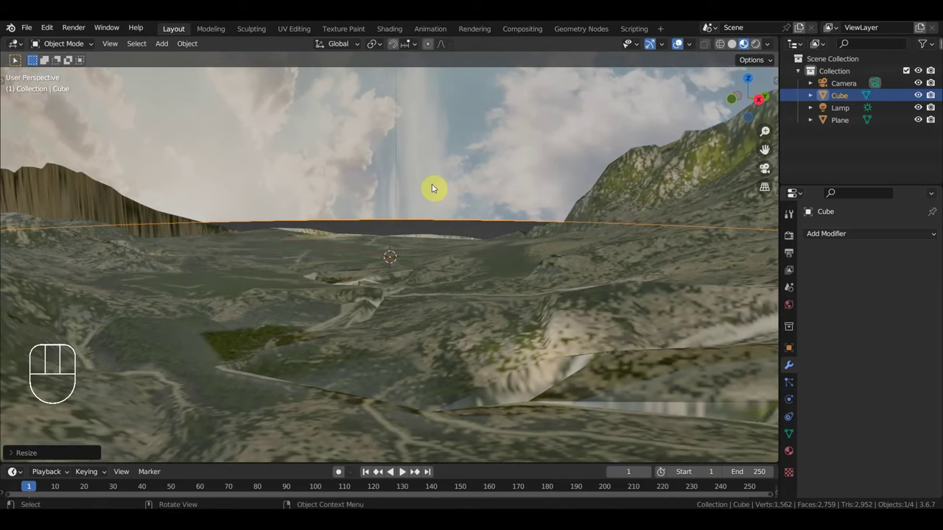
key("g")
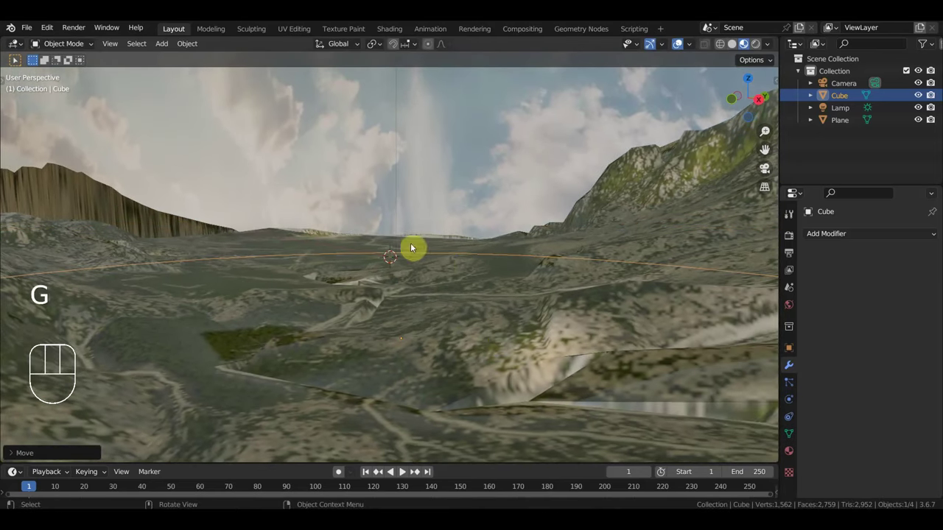
key("s")
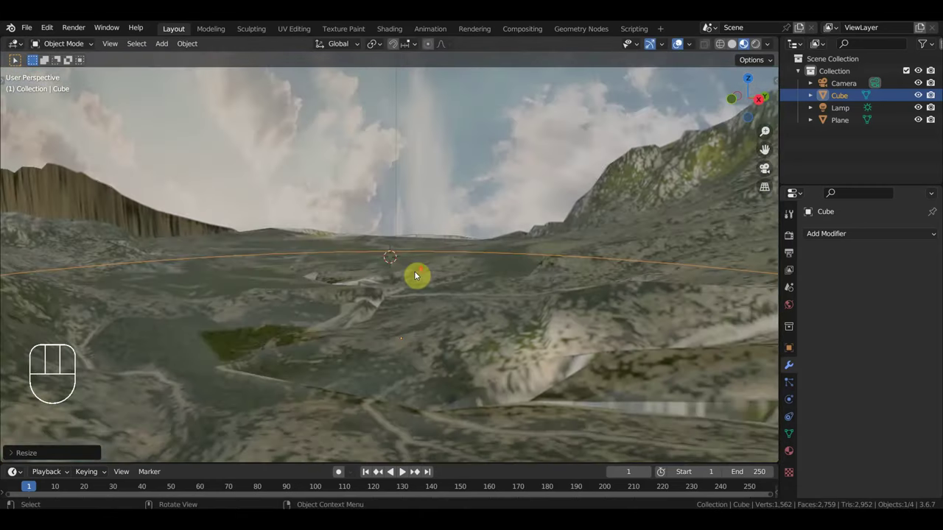
left_click_drag(424, 277, 463, 281)
left_click_drag(457, 268, 445, 268)
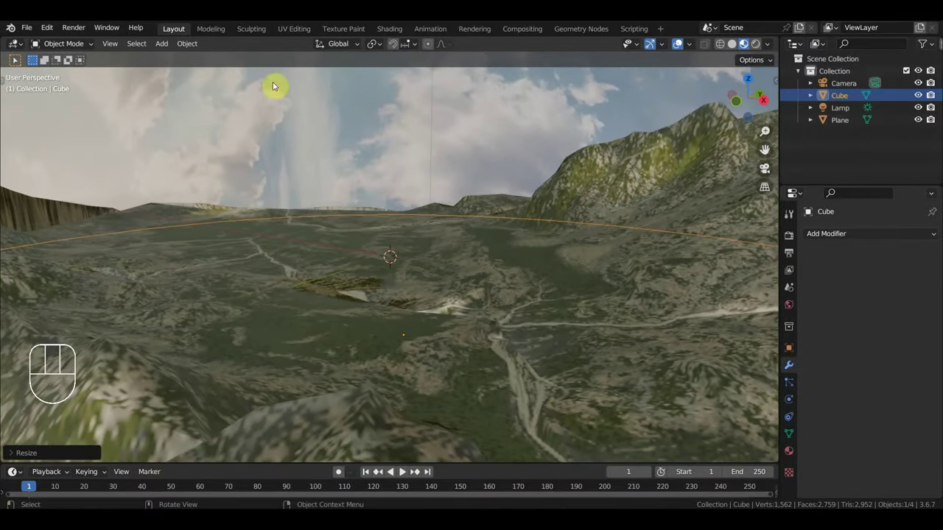
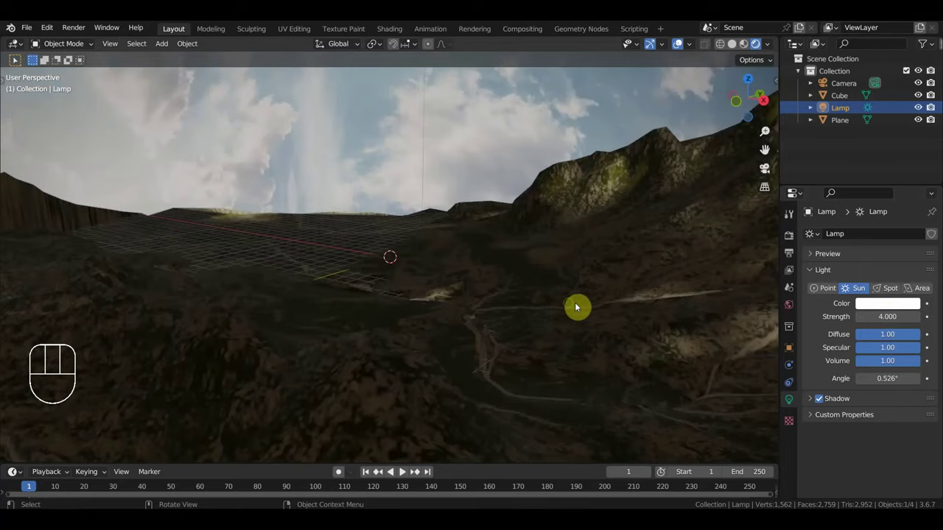
- Navigate the view out of and back inside the dome, looking up at the sky
left_click_drag(599, 305, 820, 187)
left_click_drag(831, 118, 587, 218)
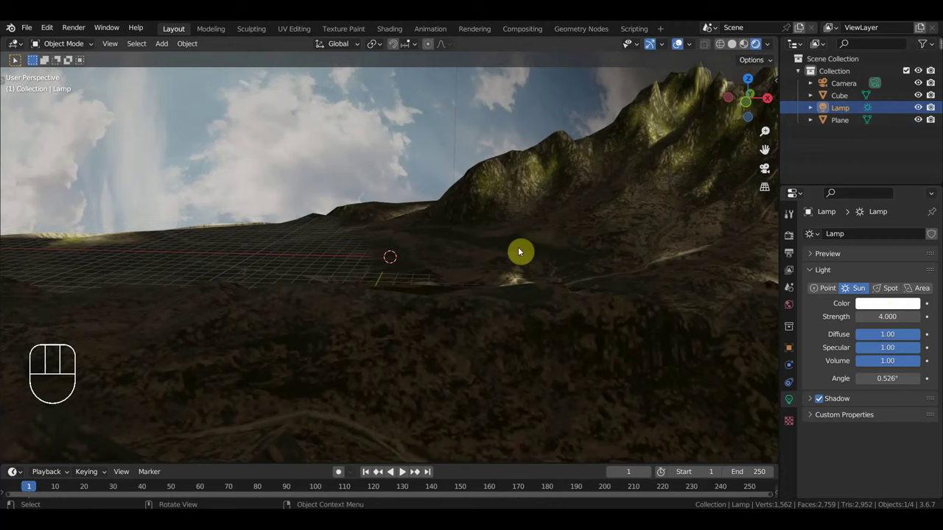
key("g")
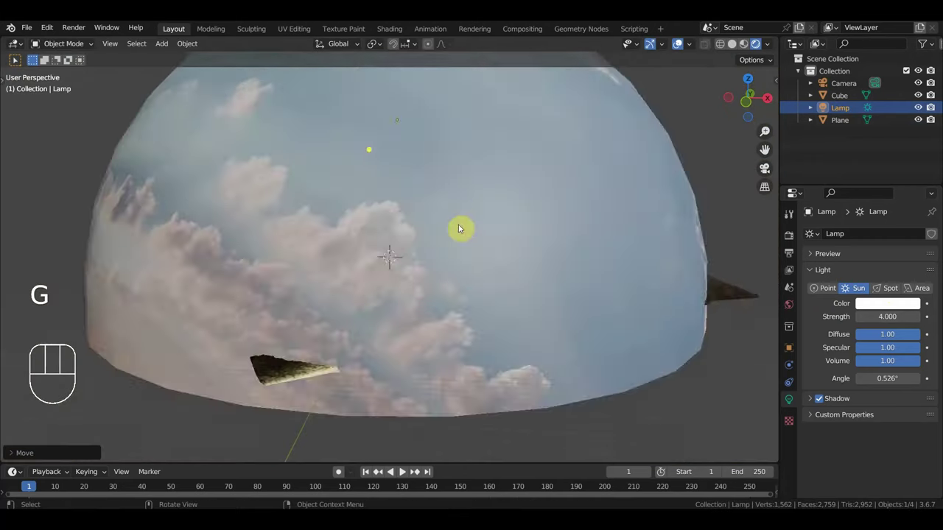
key("g")
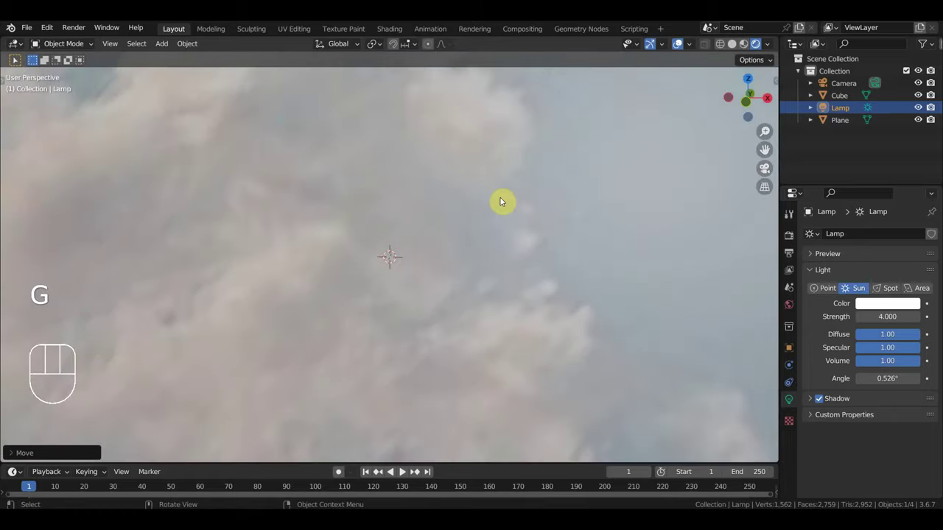
key("g")
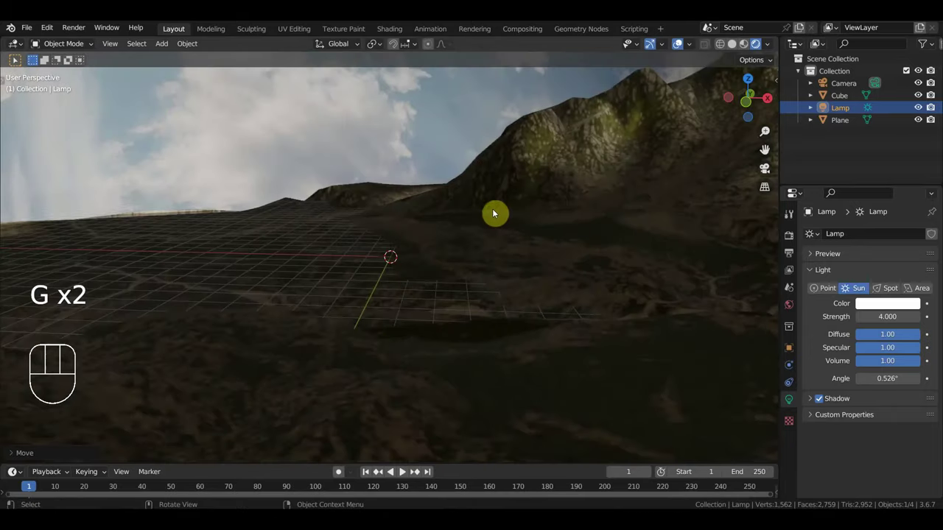
left_click_drag(482, 215, 711, 207)
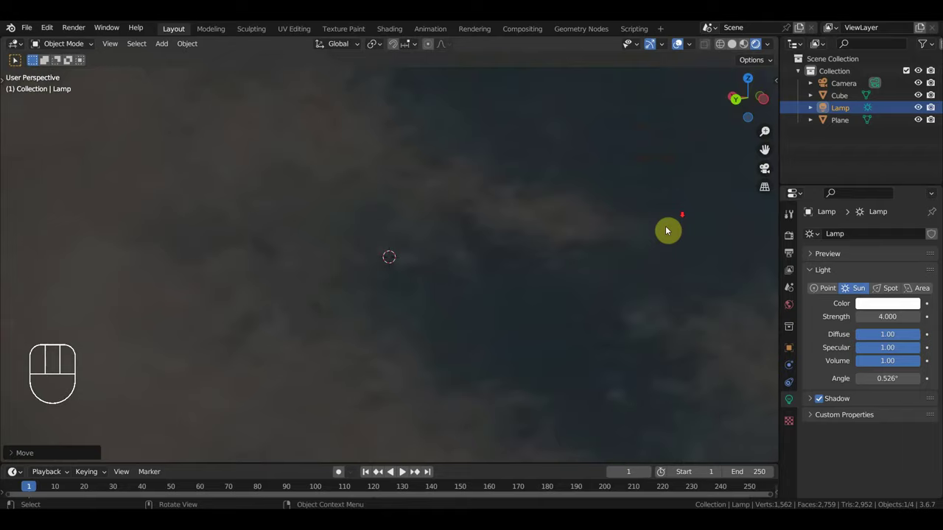
left_click_drag(608, 233, 613, 221)
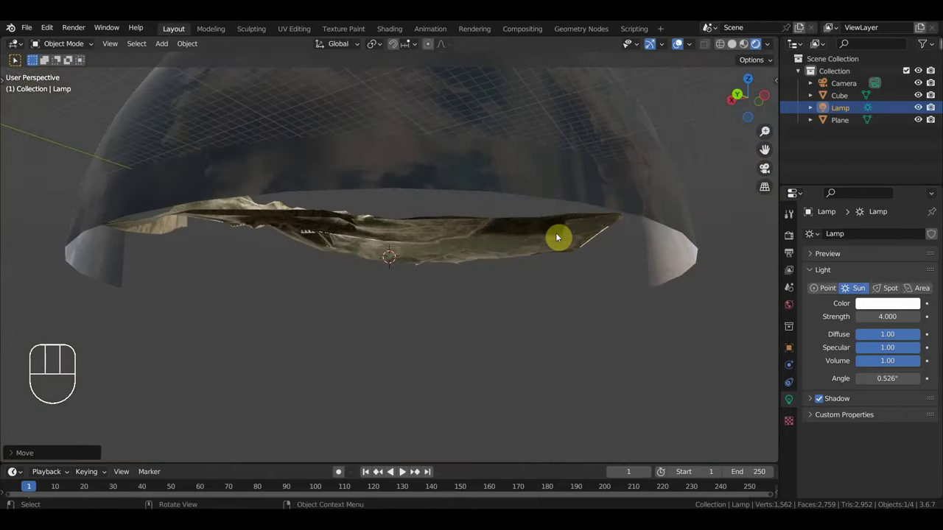
- Grab the sun lamp and move it above the terrain so the mountains are brightly lit
key("g")
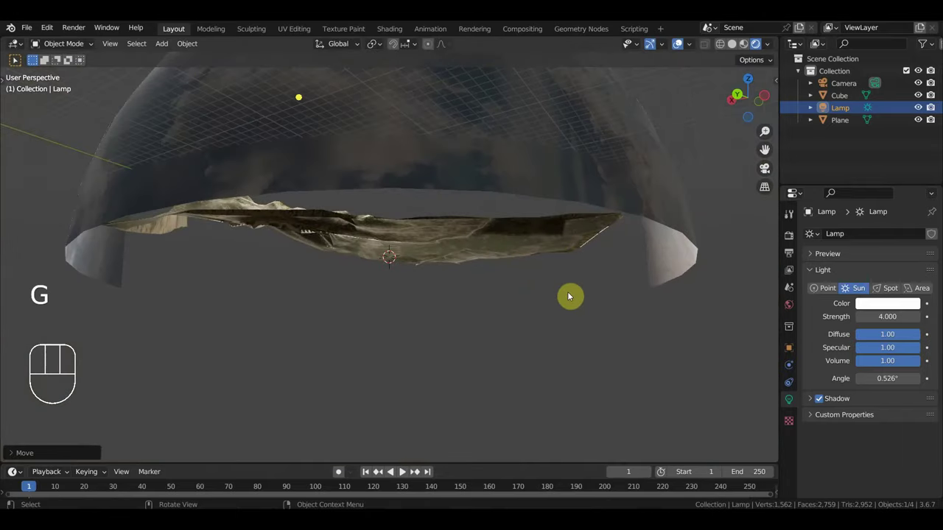
key("g")
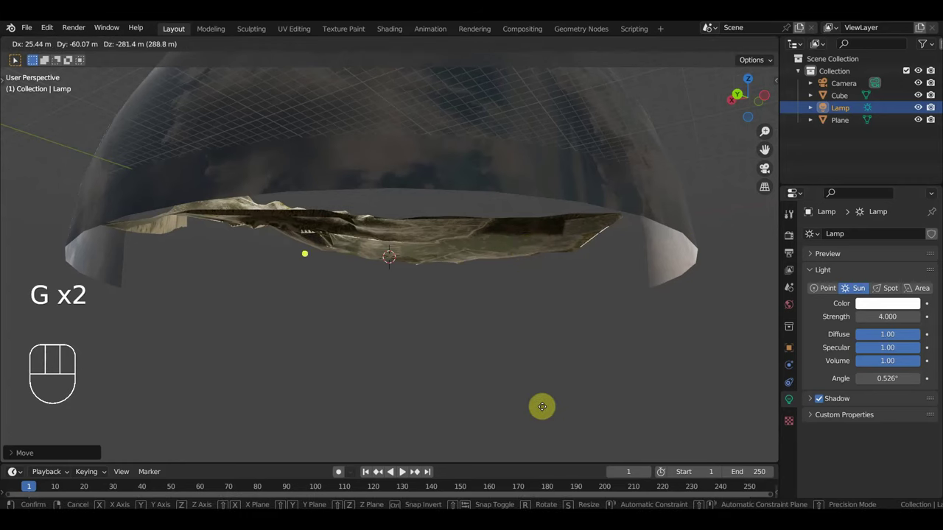
left_click_drag(524, 363, 518, 374)
middle_click(518, 358)
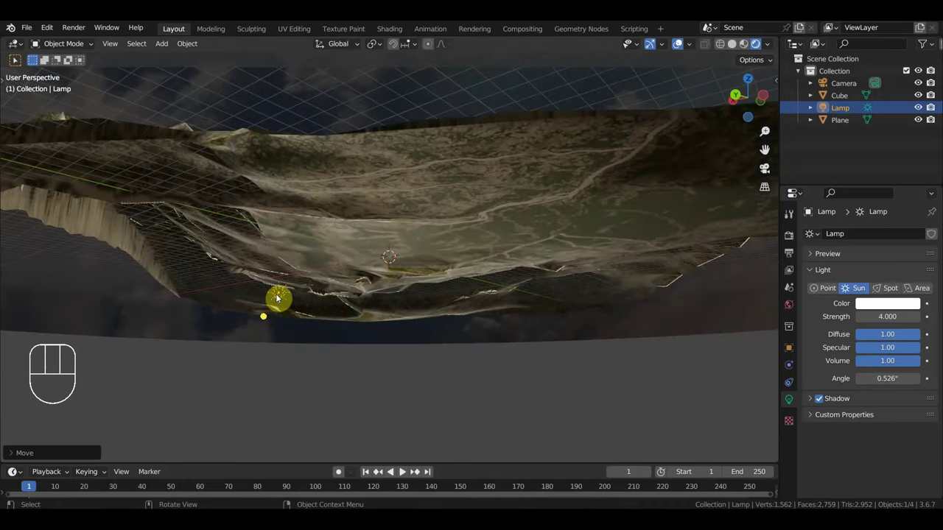
key("g")
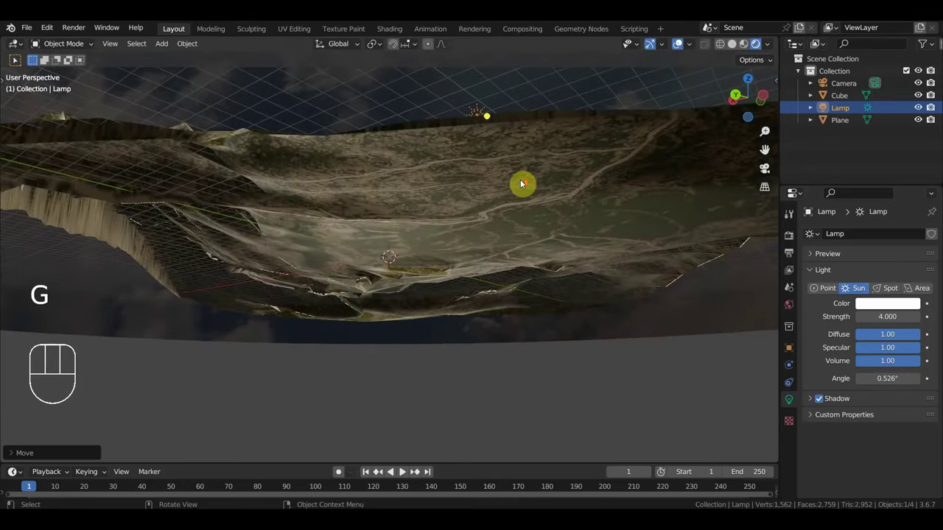
left_click_drag(532, 217, 534, 174)
key("g")
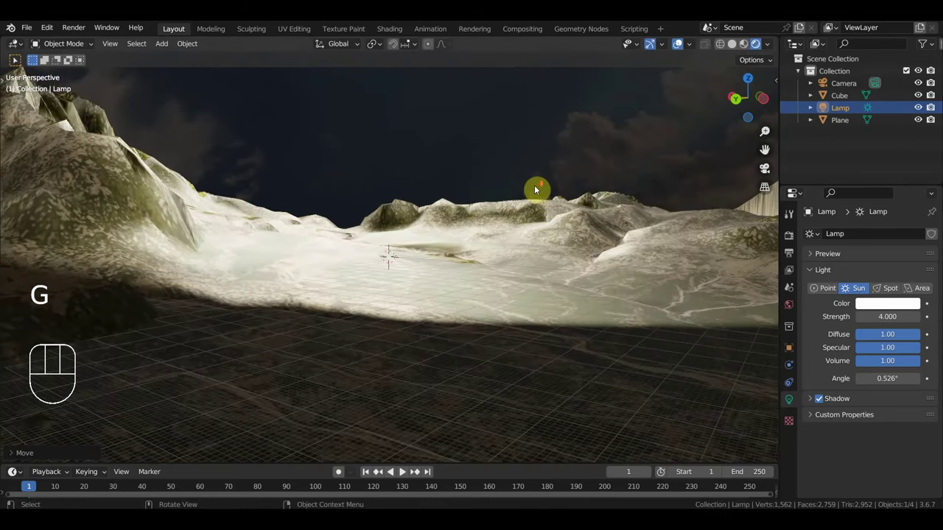
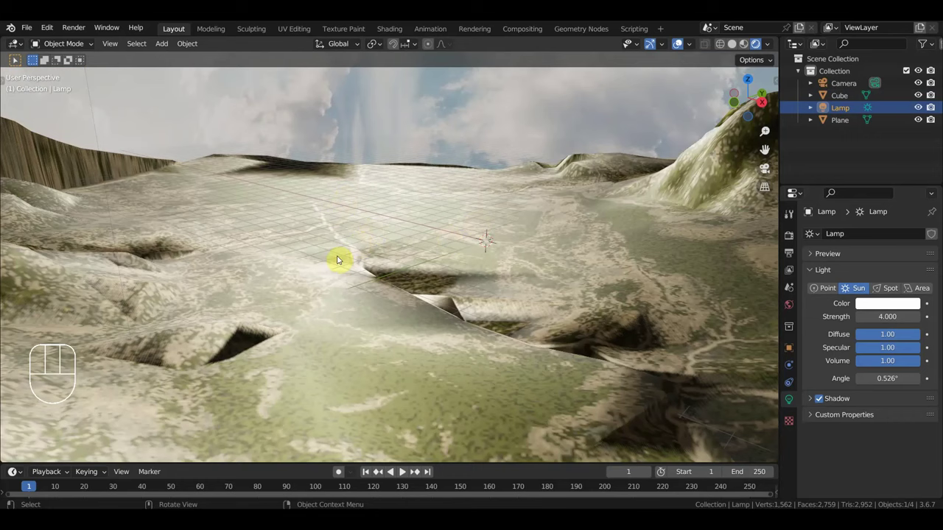
left_click(825, 403)
left_click(824, 402)
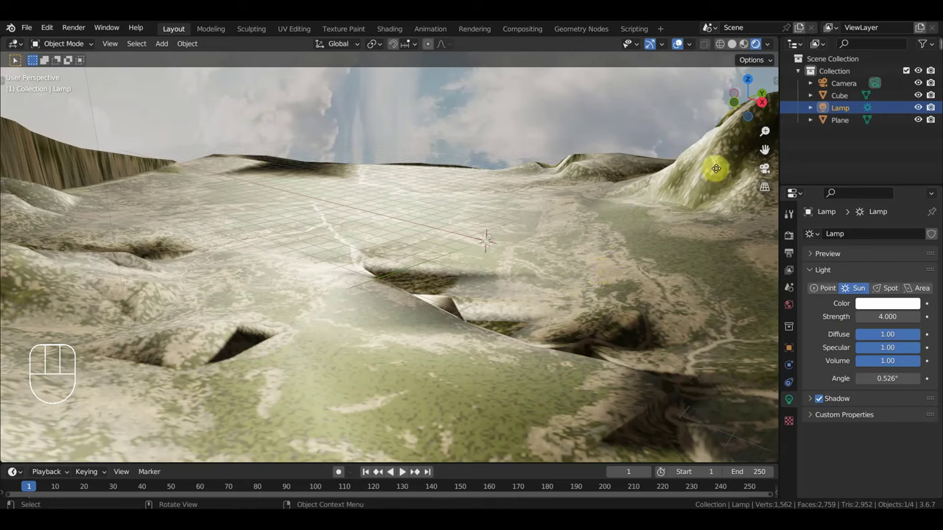
- Grab the sun lamp and move it across the sky near the cliff top, then check the lighting
key("g")
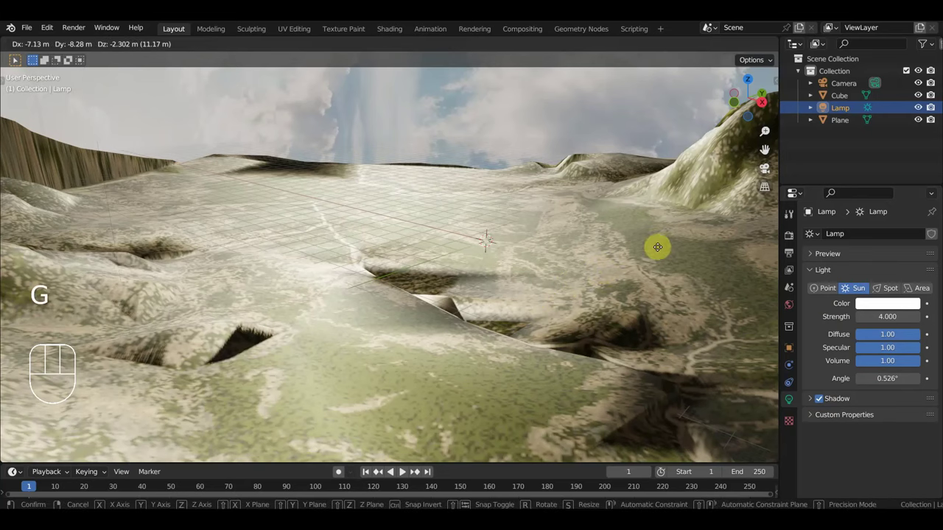
left_click_drag(704, 294, 214, 269)
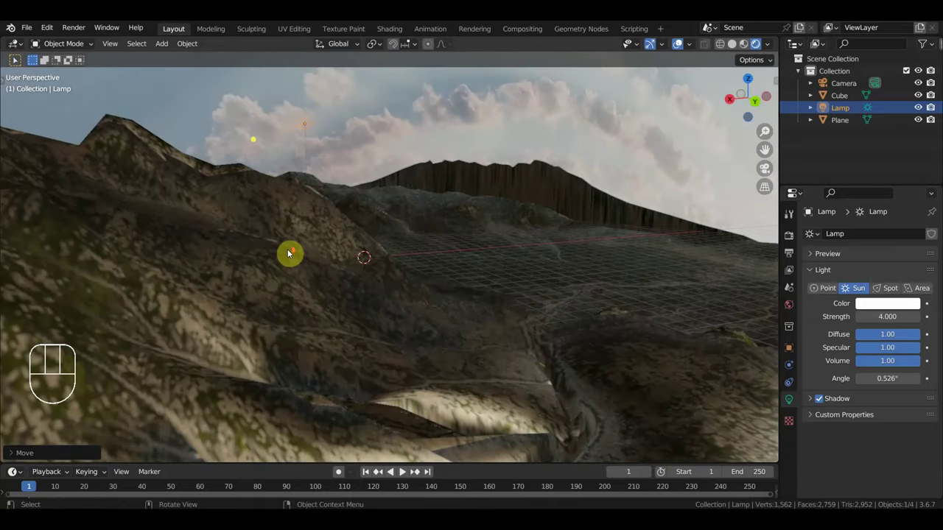
left_click_drag(277, 255, 339, 229)
key("g")
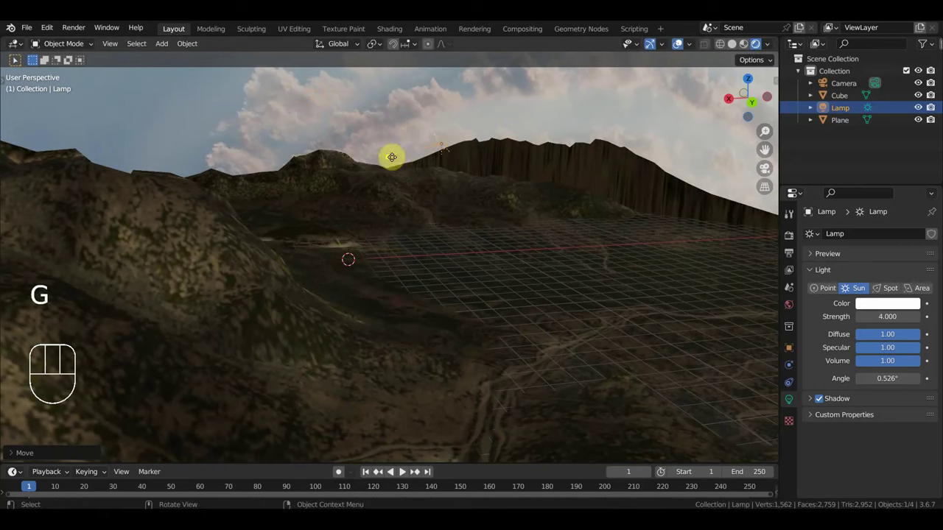
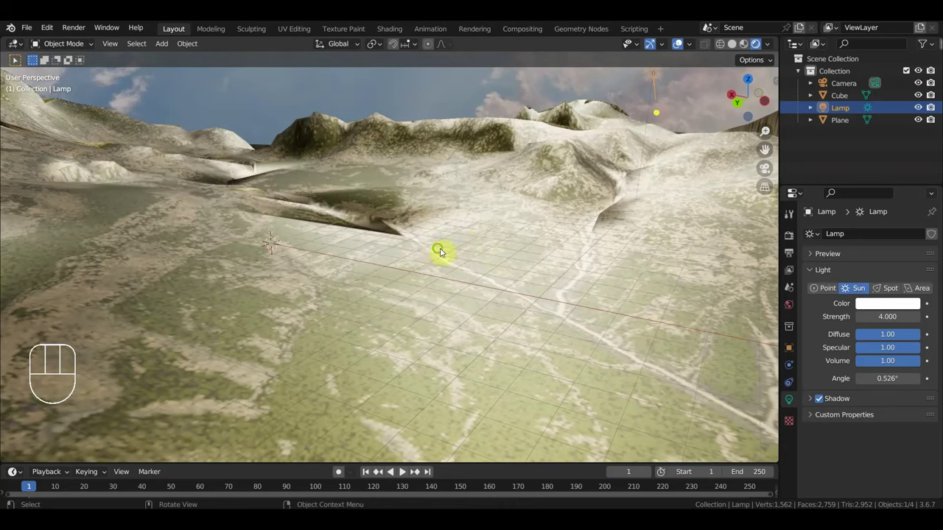
left_click_drag(434, 252, 391, 257)
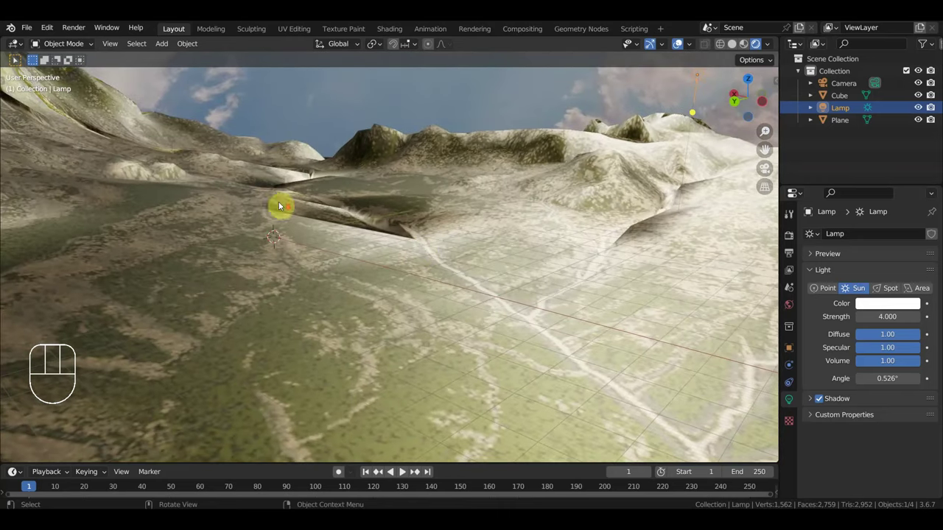
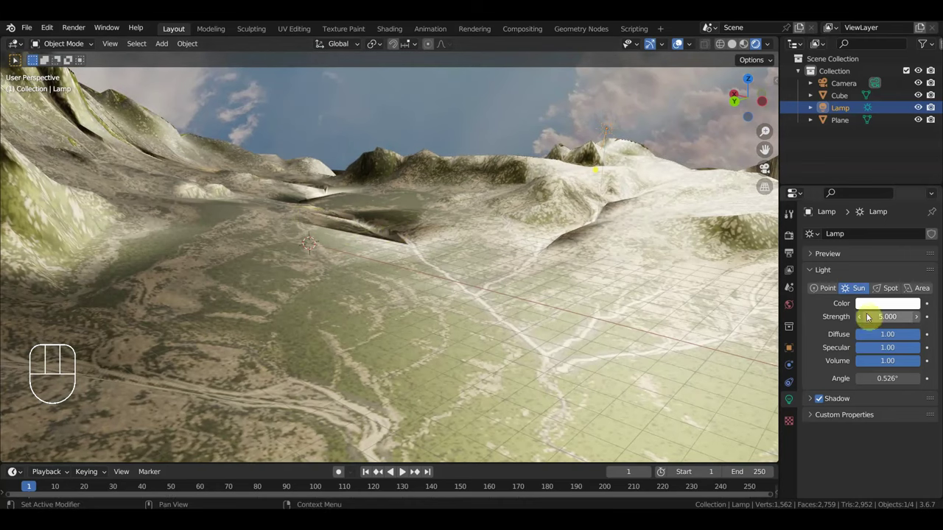
- Move the sun lamp to a new spot above the terrain
left_click_drag(549, 287, 398, 258)
left_click_drag(377, 263, 235, 185)
left_click_drag(286, 213, 306, 208)
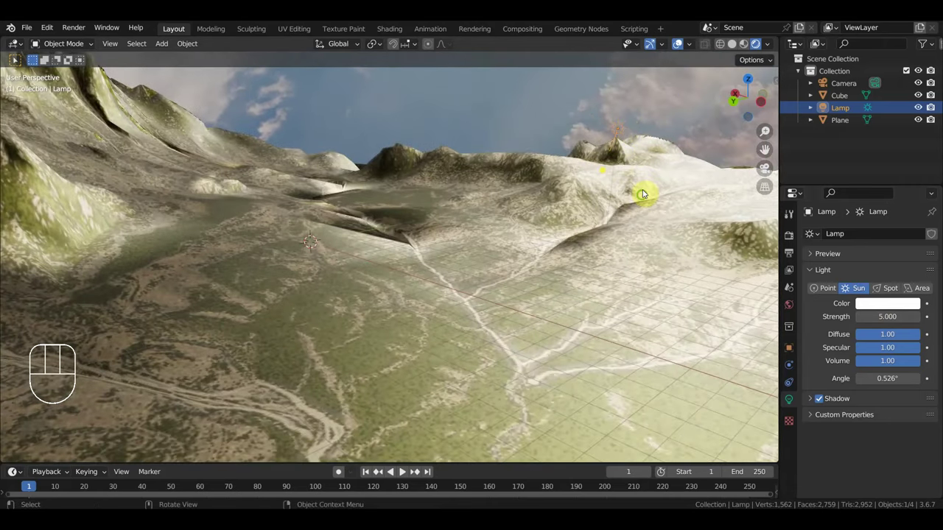
left_click_drag(697, 189, 766, 172)
key("g")
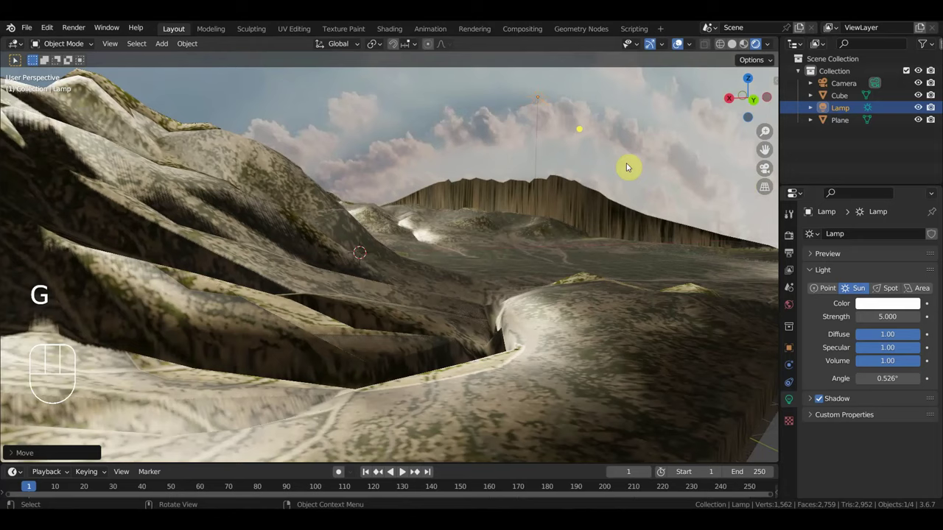
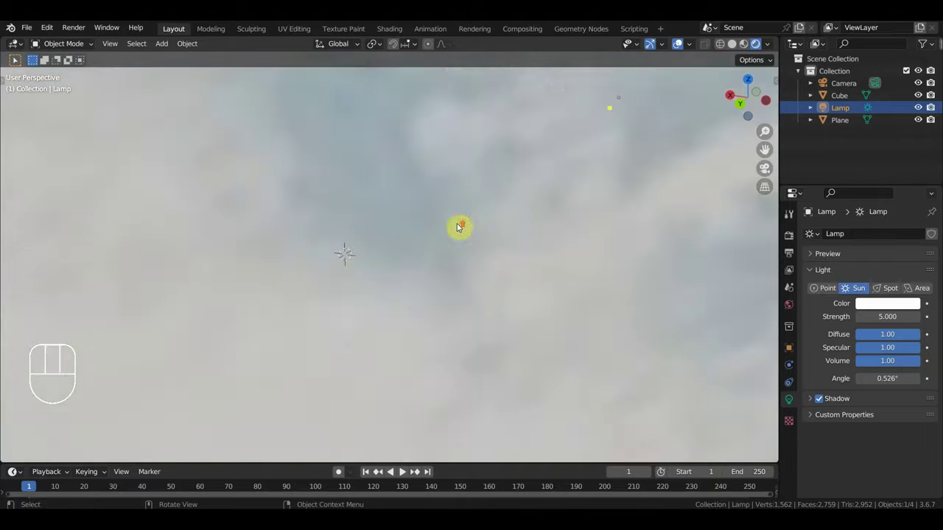
left_click_drag(444, 221, 489, 206)
- Rotate the sun lamp to change the light direction over the mountains
key("g")
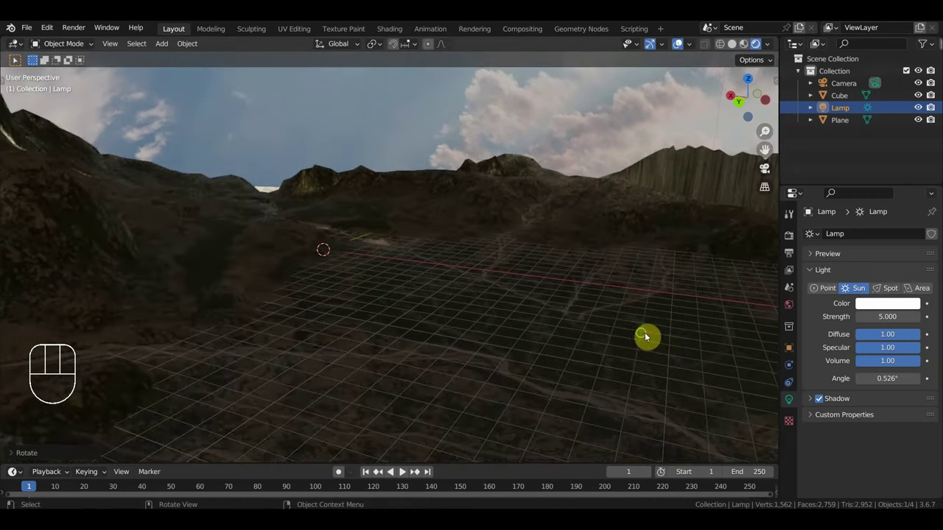
left_click_drag(619, 337, 596, 335)
middle_click(593, 325)
key("r")
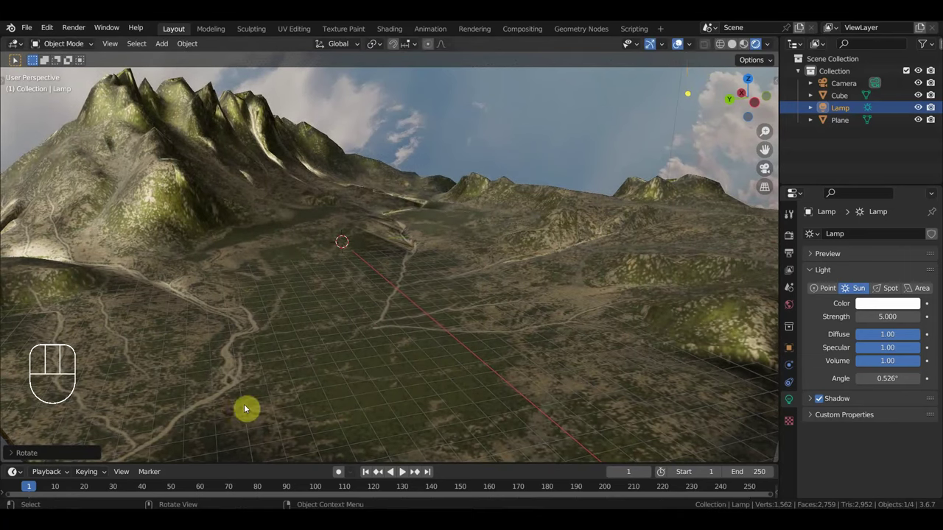
left_click_drag(362, 378, 367, 372)
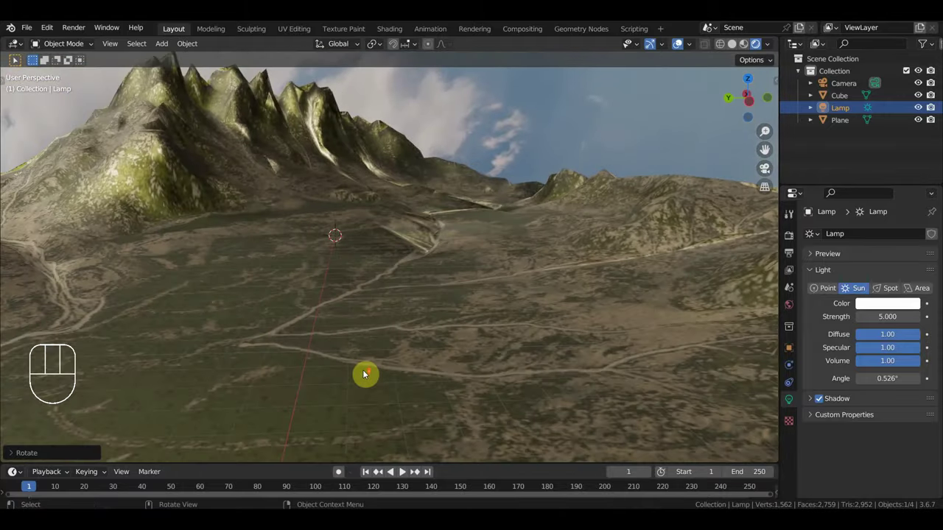
middle_click(294, 336)
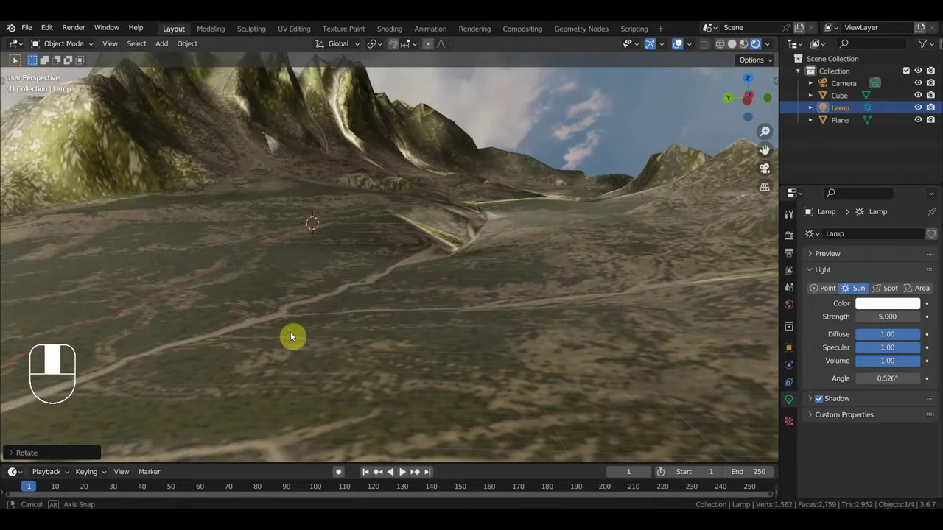
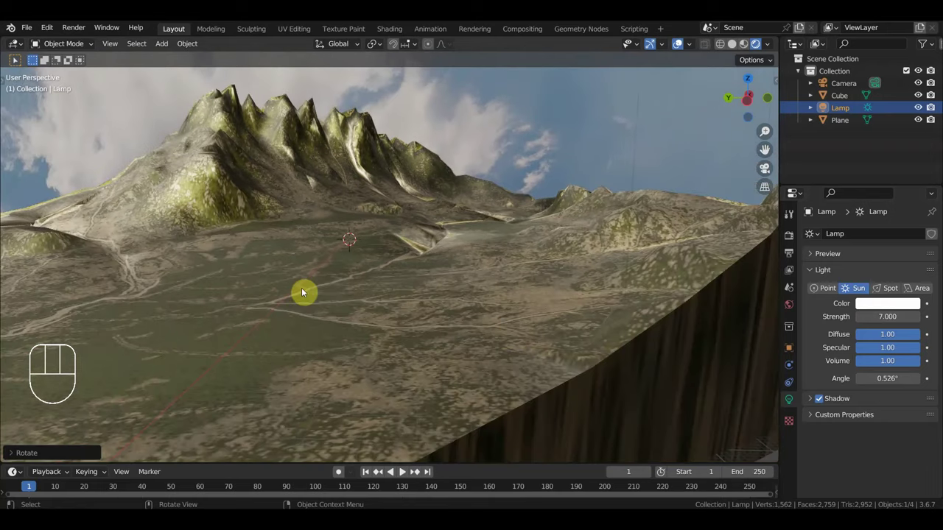
left_click_drag(460, 309, 555, 327)
left_click_drag(554, 327, 594, 317)
left_click_drag(542, 327, 548, 238)
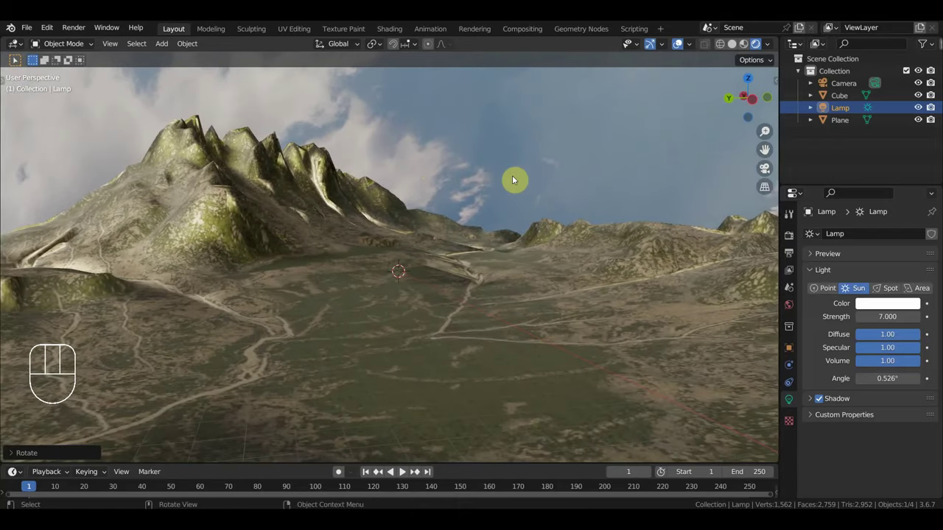
- Fly the panoramic camera into a new position looking across the valley
key("KP_0")
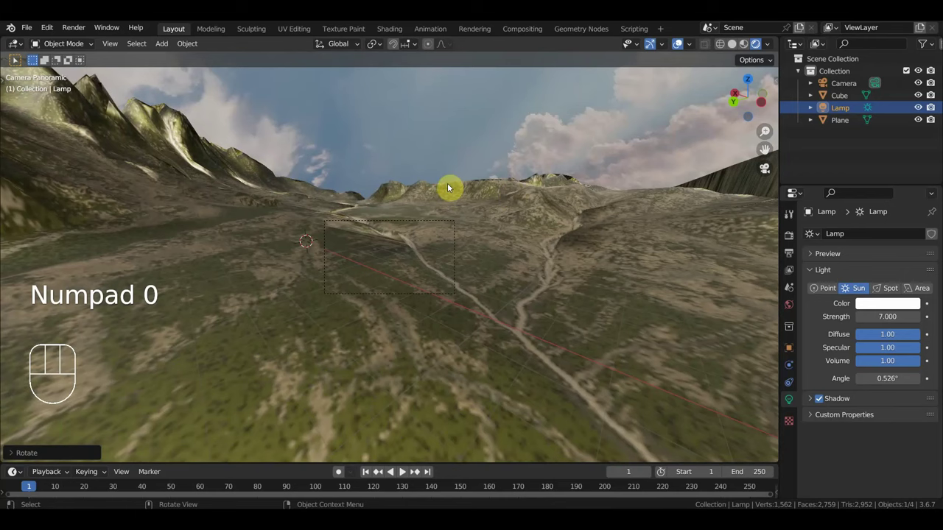
key("shift+f")
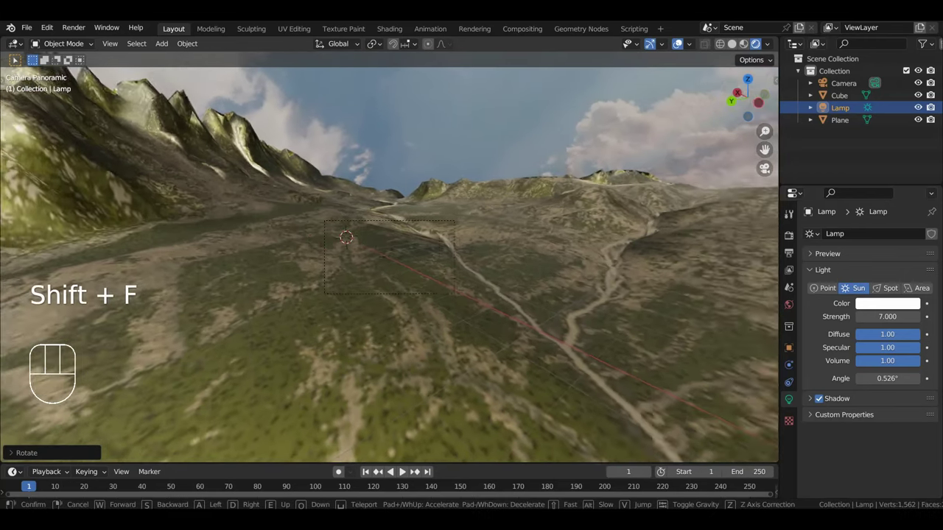
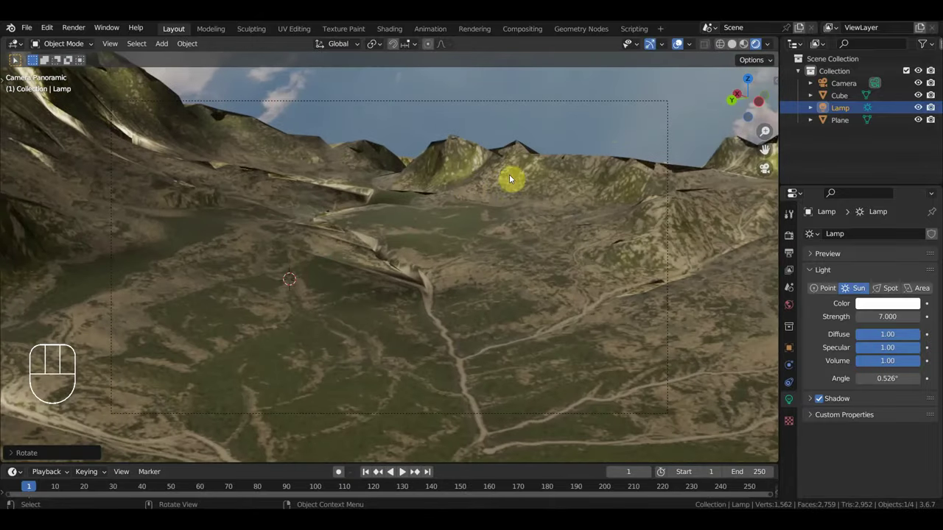
- Select the Camera in the Outliner to edit its lens settings
left_click(667, 107)
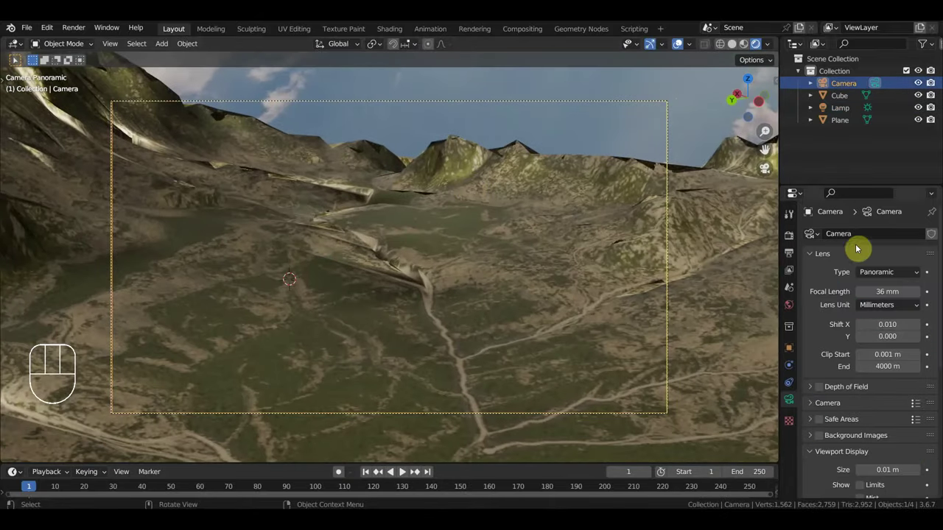
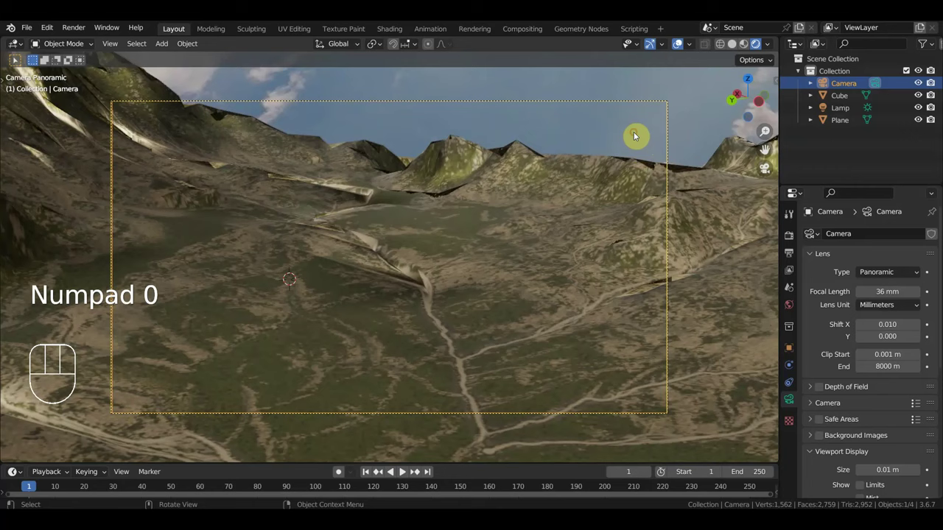
- Start moving the Cube sky dome
key("g")
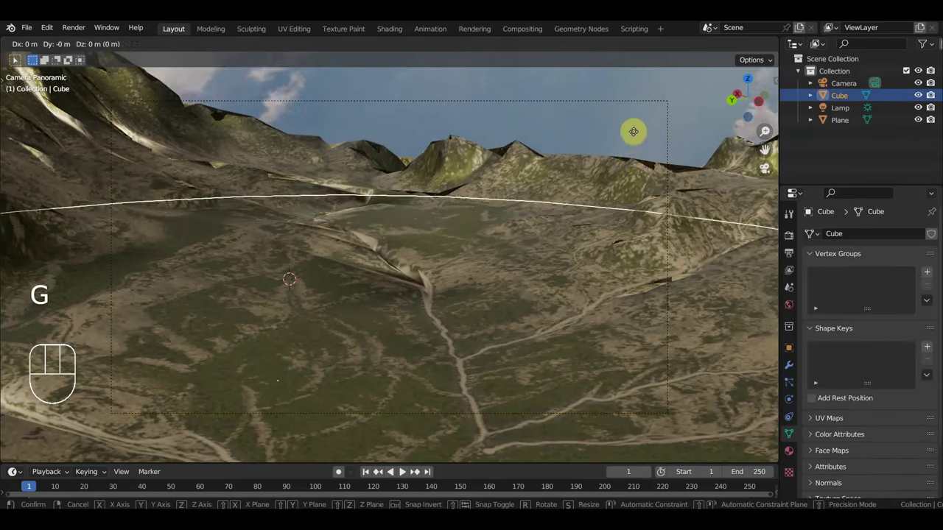
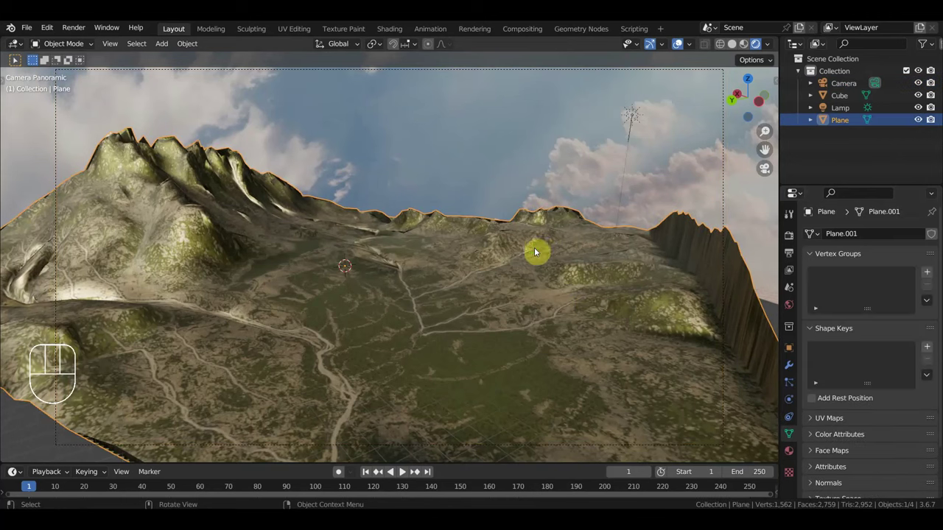
- Scale the Cube sky dome down to about 0.92 so its rim sits closer to the terrain
left_click_drag(523, 256, 517, 259)
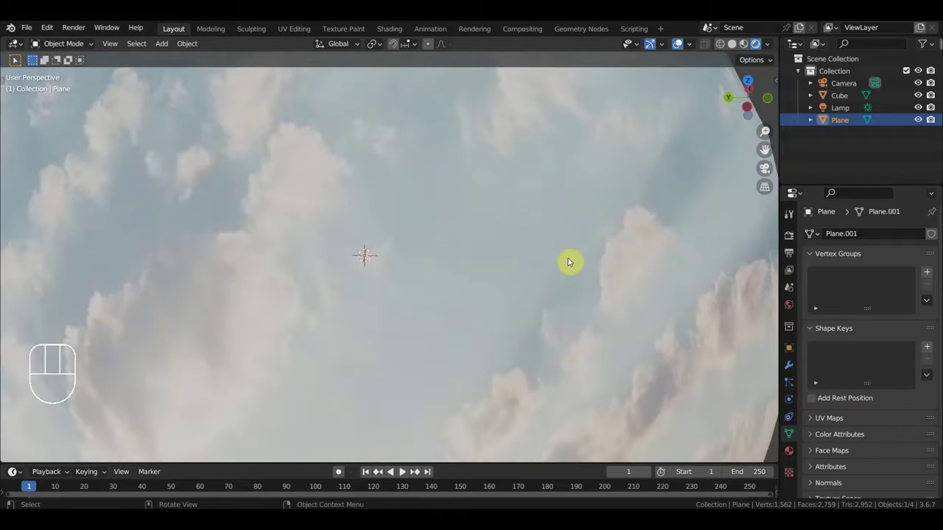
left_click_drag(539, 258, 208, 310)
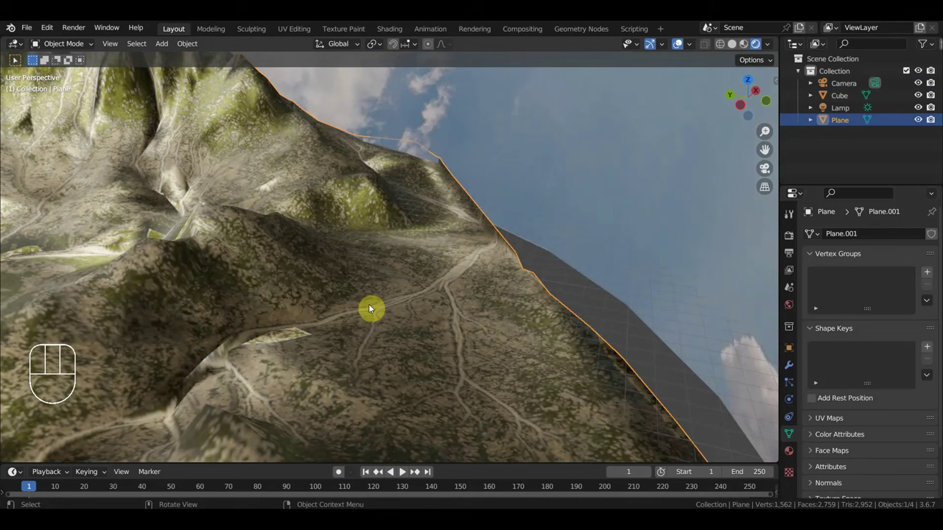
left_click_drag(613, 314, 616, 318)
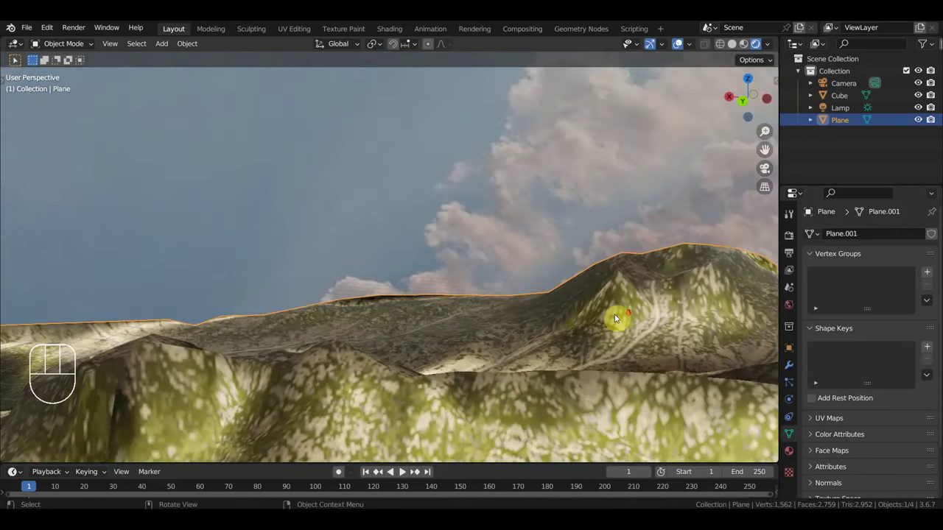
left_click_drag(594, 233, 692, 270)
- Confirm the dome's smaller size and move it upward relative to the terrain
key("s")
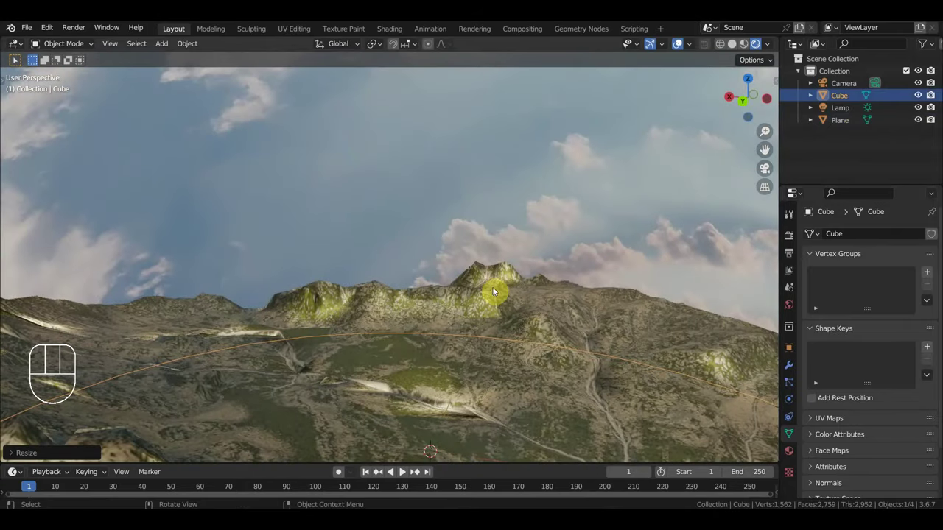
key("g")
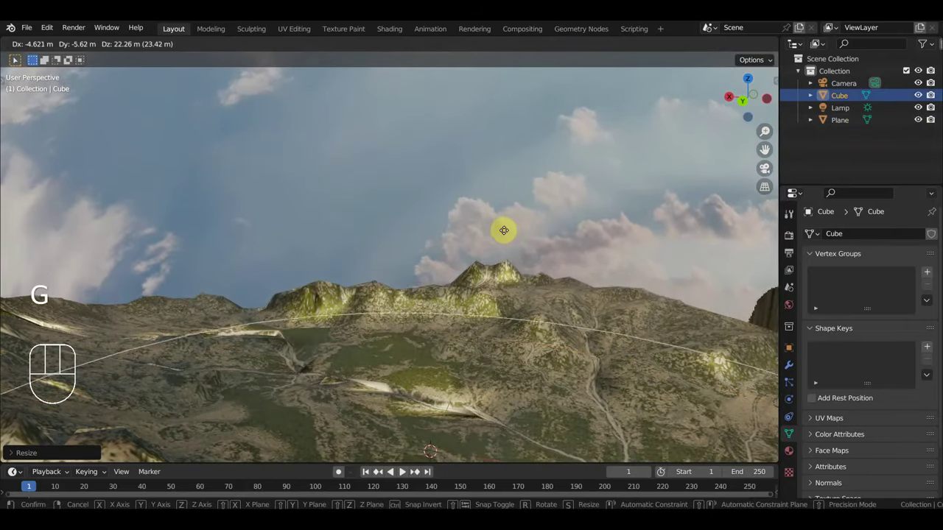
- Fly the panoramic camera down into the valley and step the timeline to frame 2
key("KP_0")
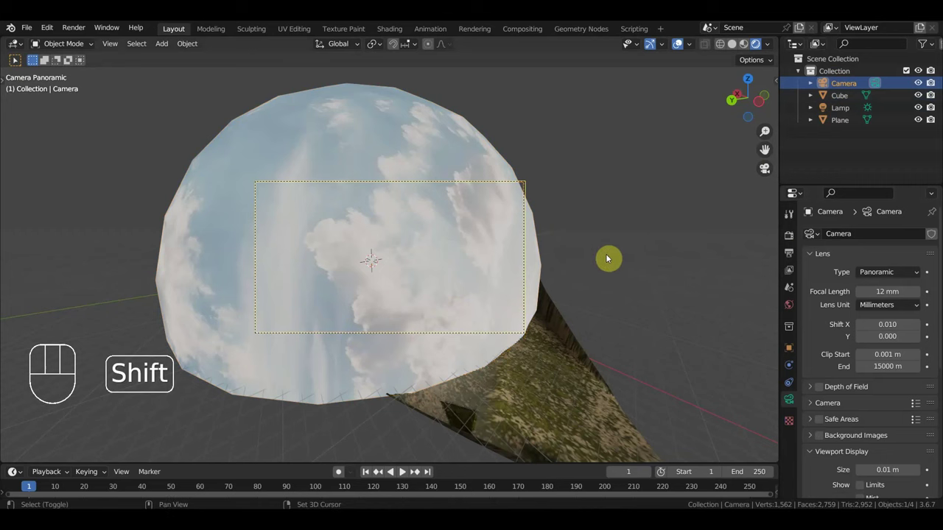
key("shift+f")
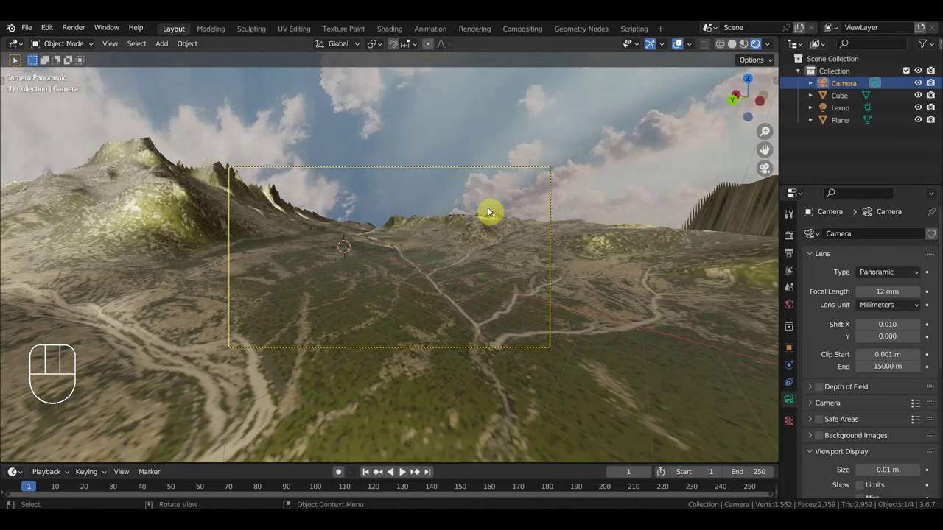
key("shift+f")
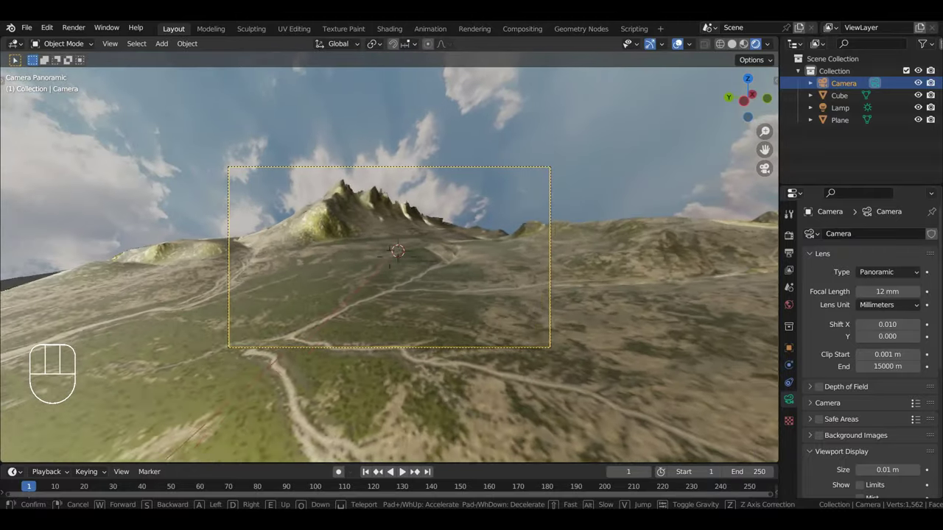
key("Right")
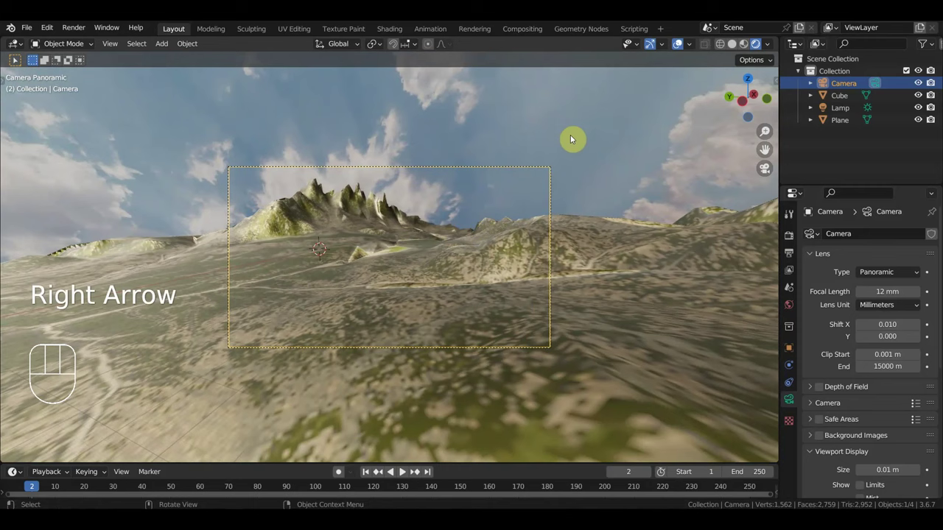
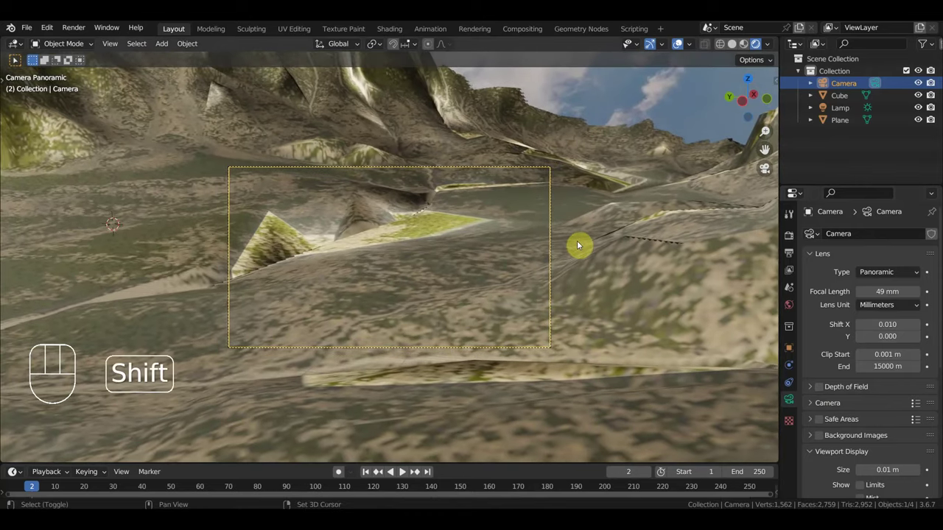
key("shift+f")
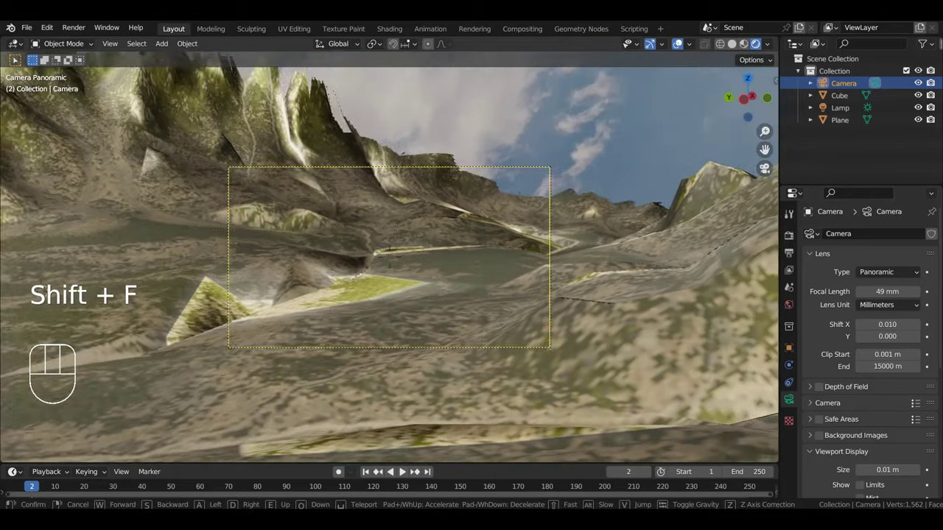
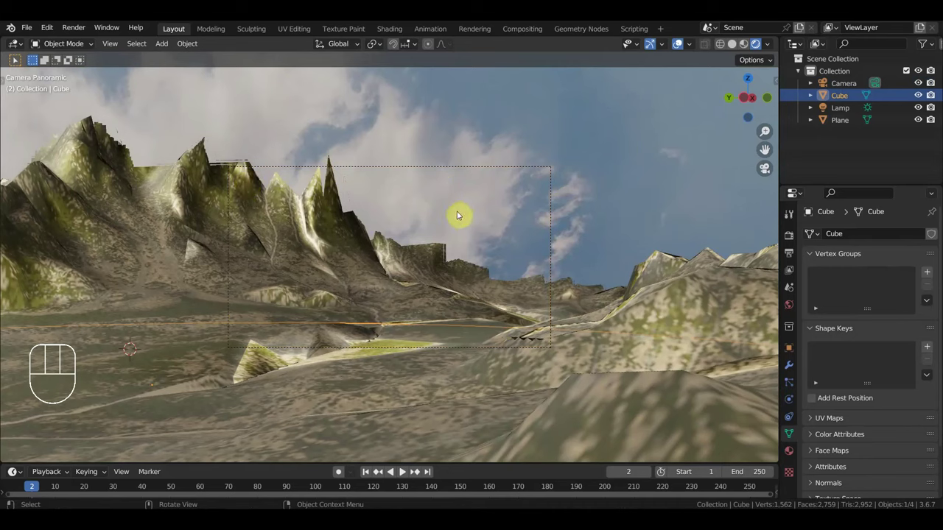
- Move the Cube sky dome and pull the view back to check it surrounds the scene
key("s")
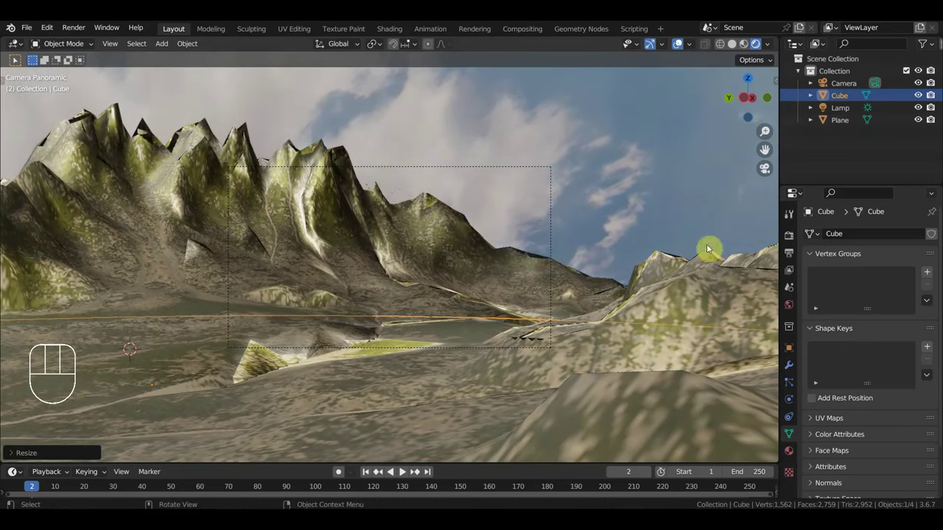
key("g")
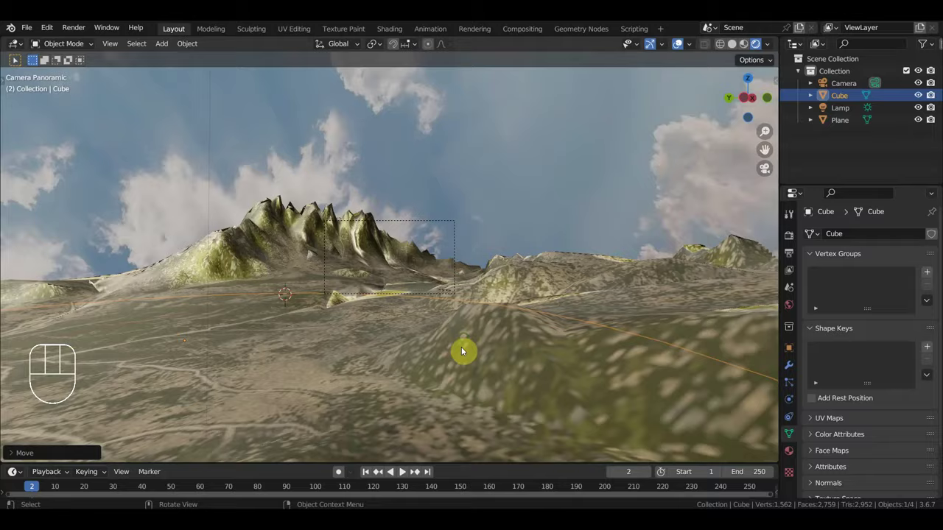
left_click_drag(461, 364, 423, 383)
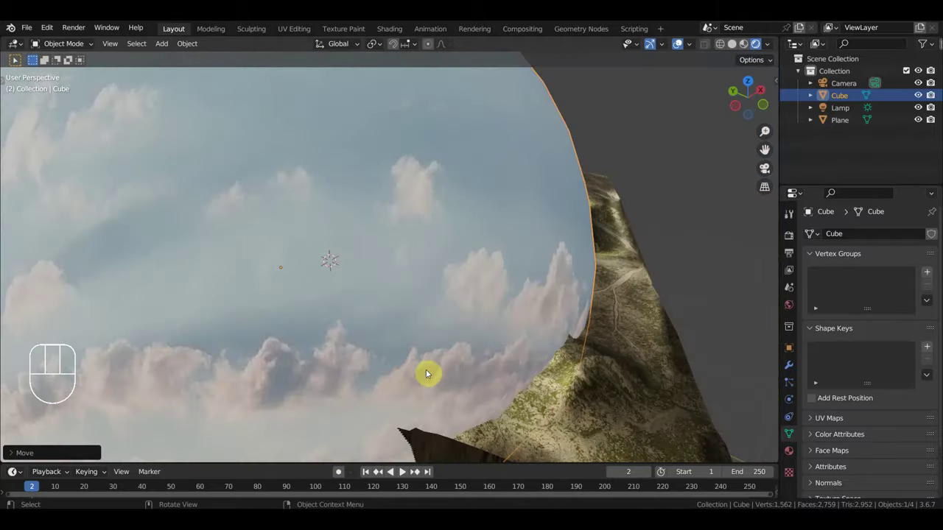
left_click_drag(436, 358, 418, 372)
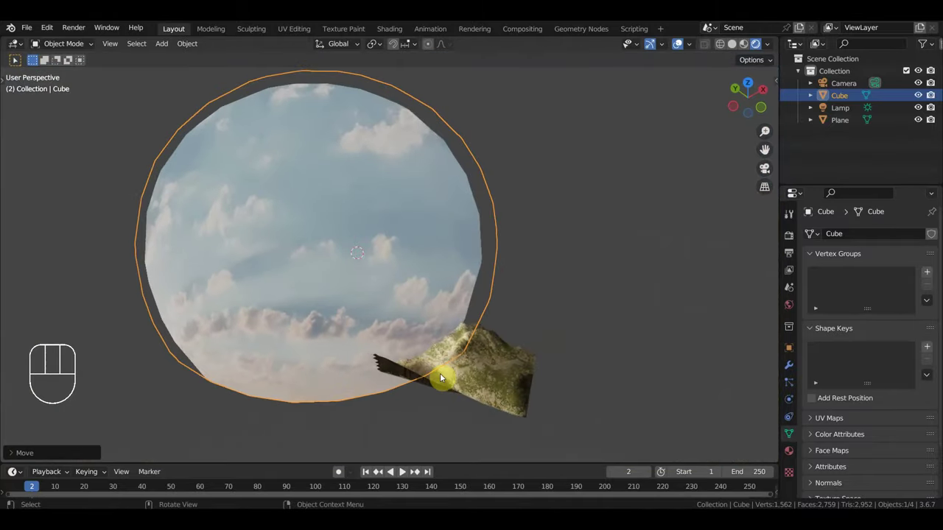
- Adjust the dome's position again and check the result through the panoramic camera
key("g")
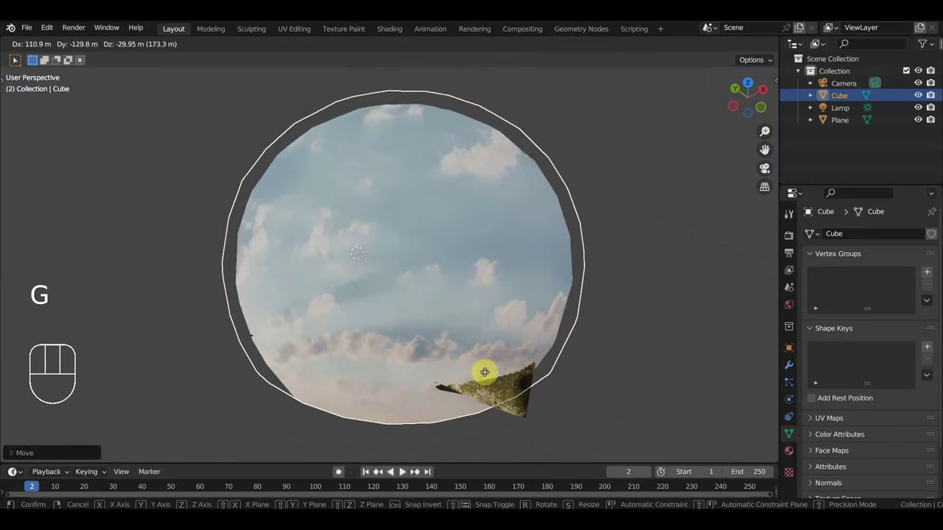
left_click_drag(517, 365, 530, 360)
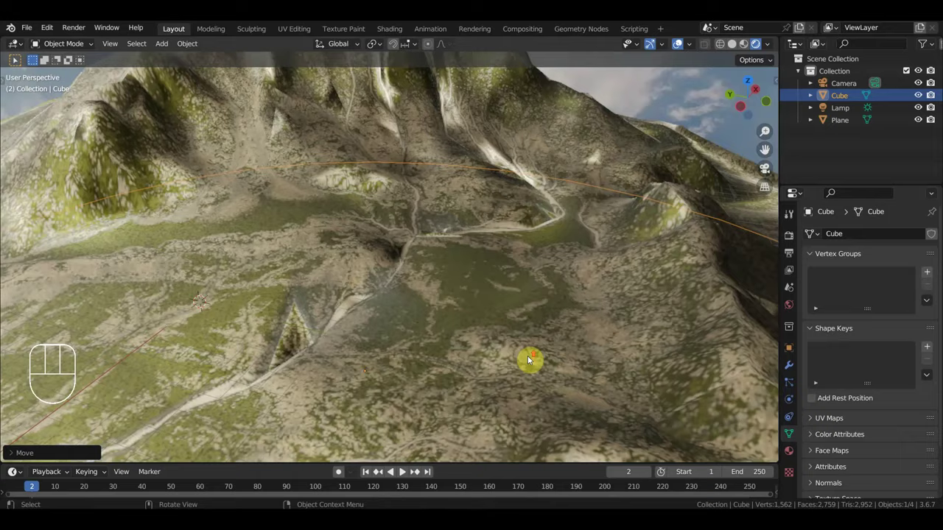
left_click_drag(558, 349, 601, 334)
key("KP_0")
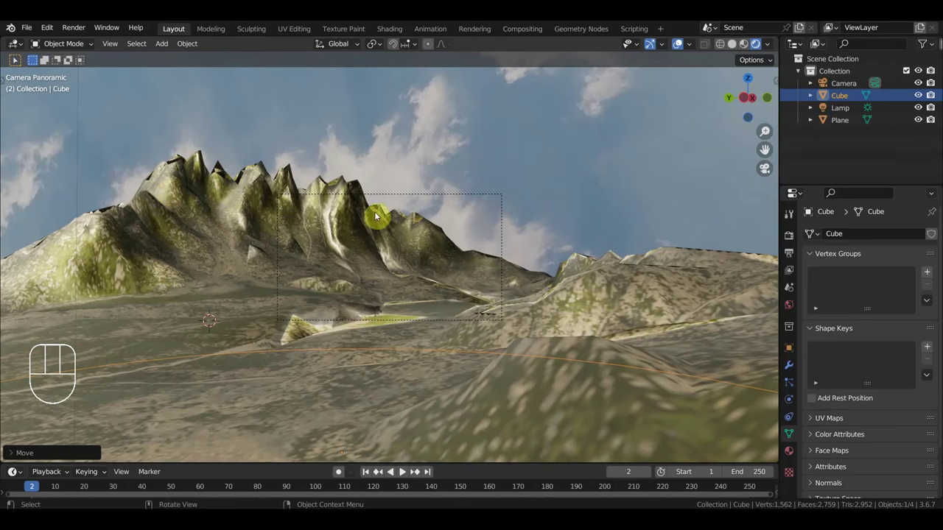
- Set the camera to 42 mm focal length with 1.7–5000 m clipping, then select the dome from above
left_click(503, 204)
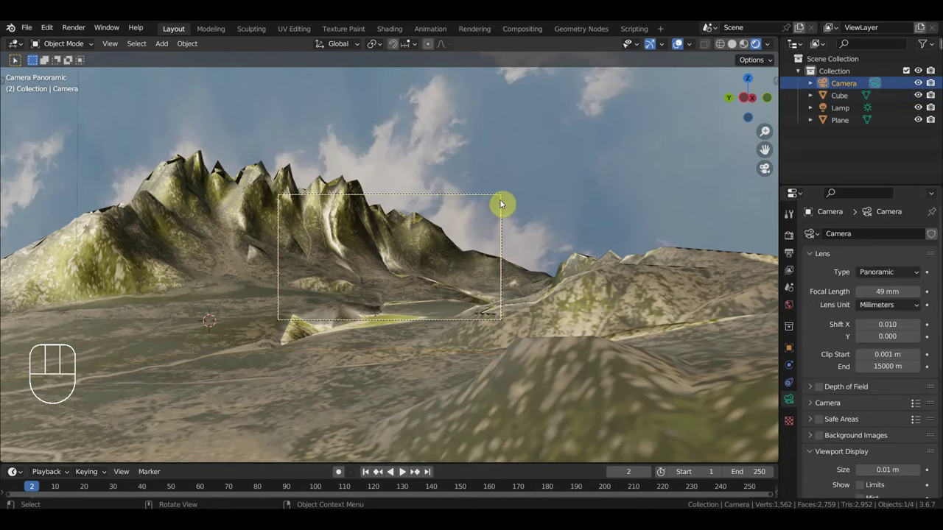
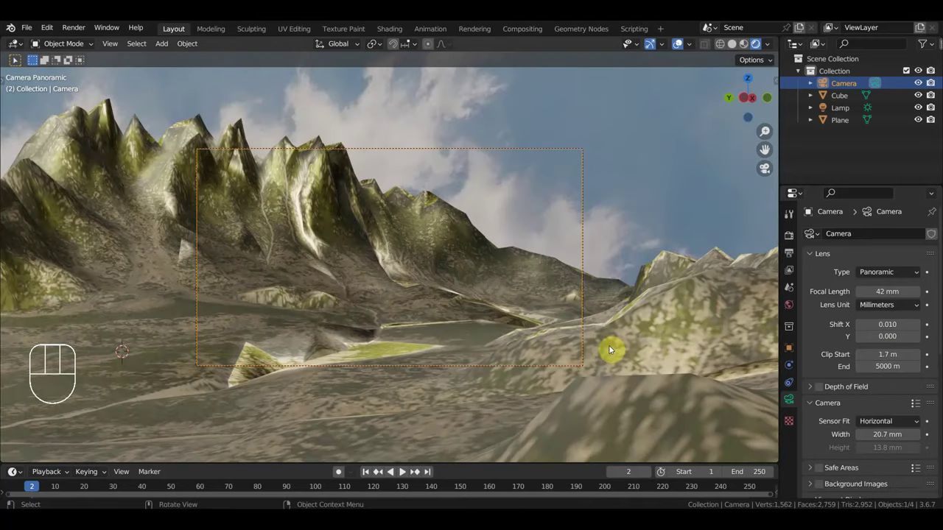
left_click_drag(614, 337, 549, 232)
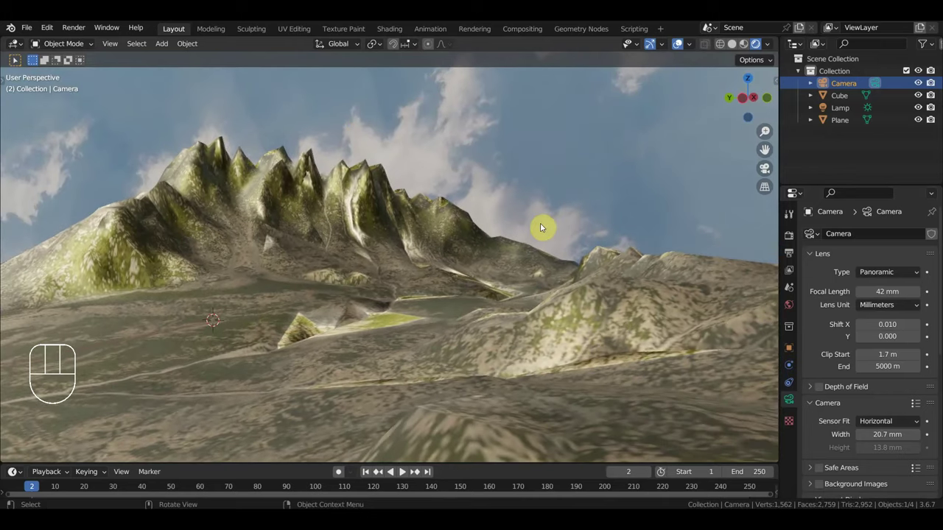
key("KP_7")
left_click_drag(491, 252, 521, 248)
- Enlarge the sky dome slightly and check it through the camera
key("s")
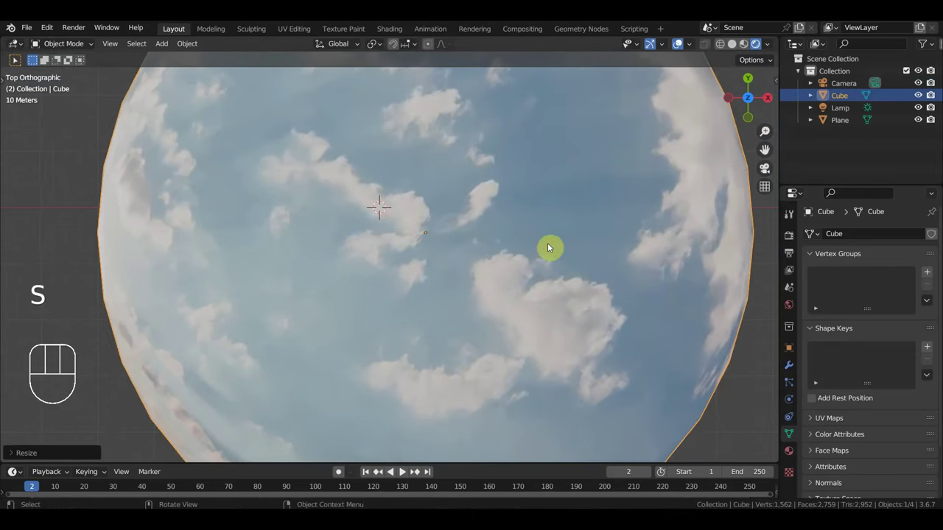
key("KP_0")
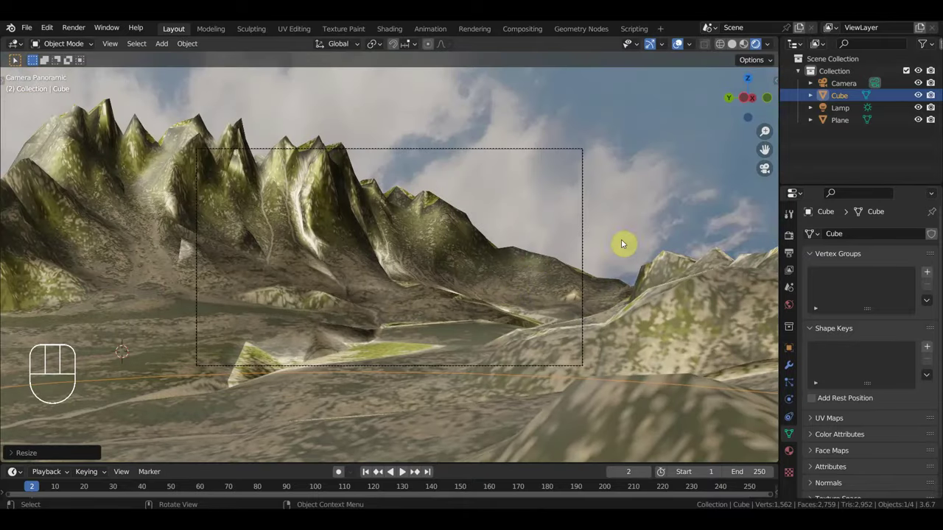
key("KP_7")
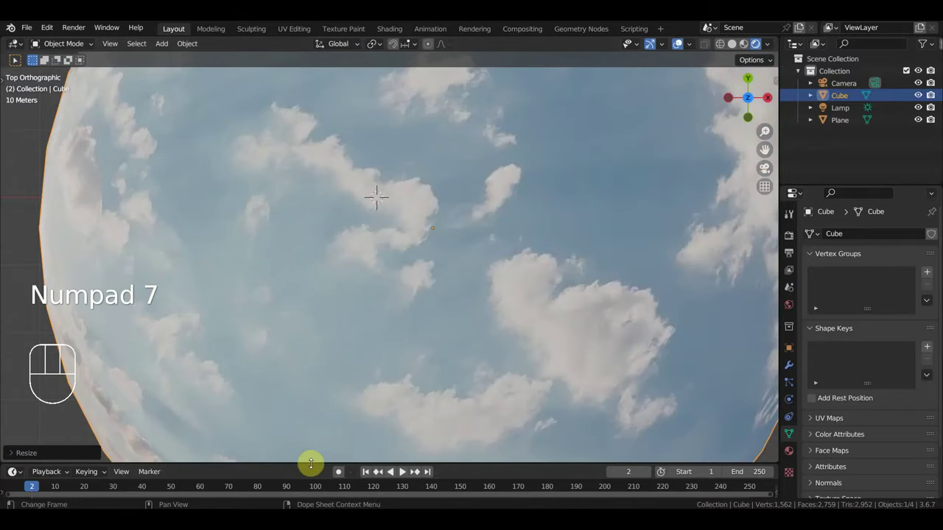
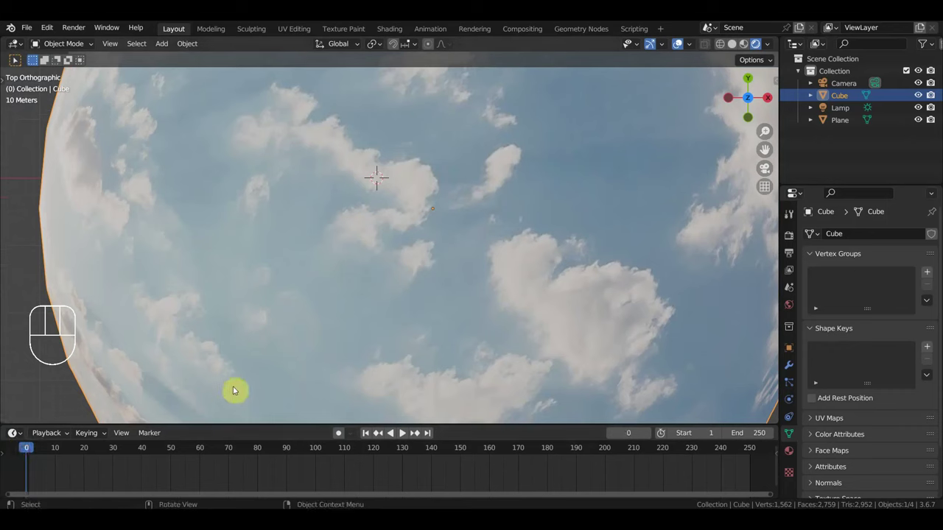
- Keyframe the dome's starting orientation at frame 0 and jump to frame 250
key("i")
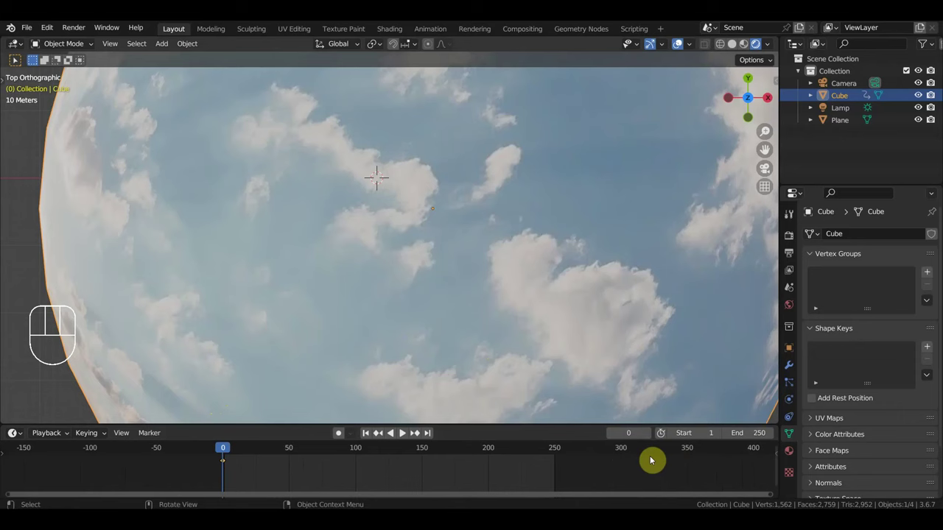
left_click(558, 450)
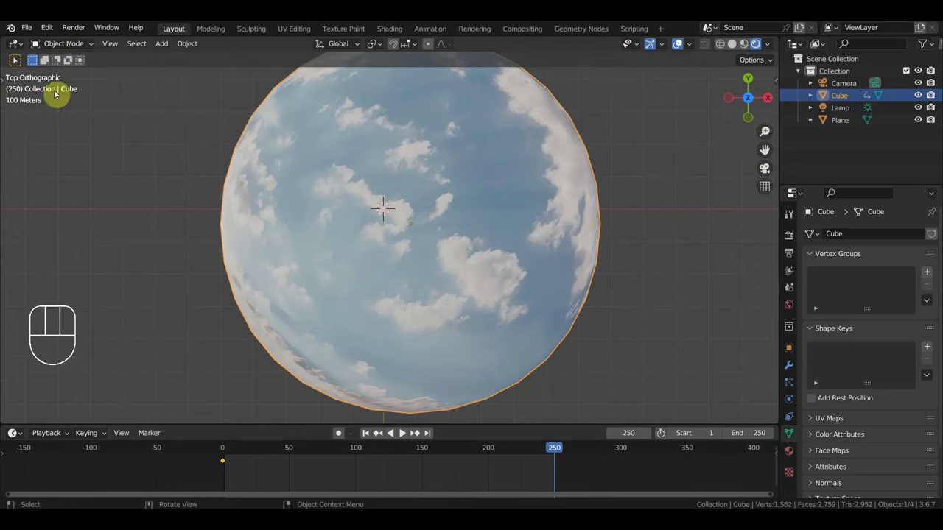
key("t")
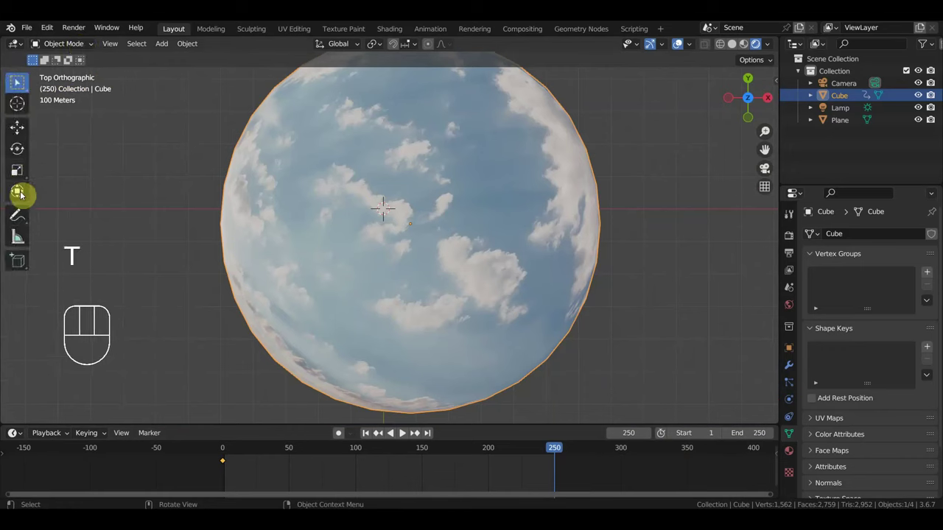
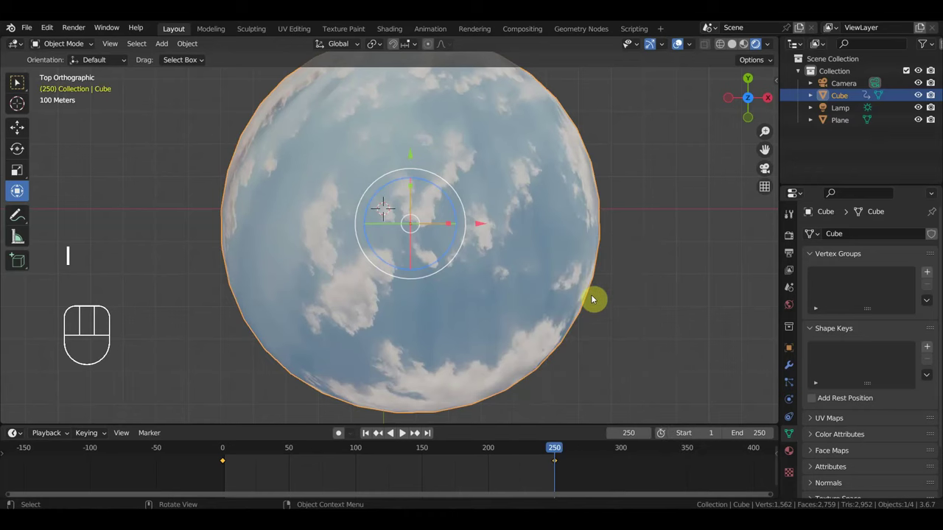
- Preview the dome turning while orbiting, then drag the later keyframe out toward frame 500
key("space")
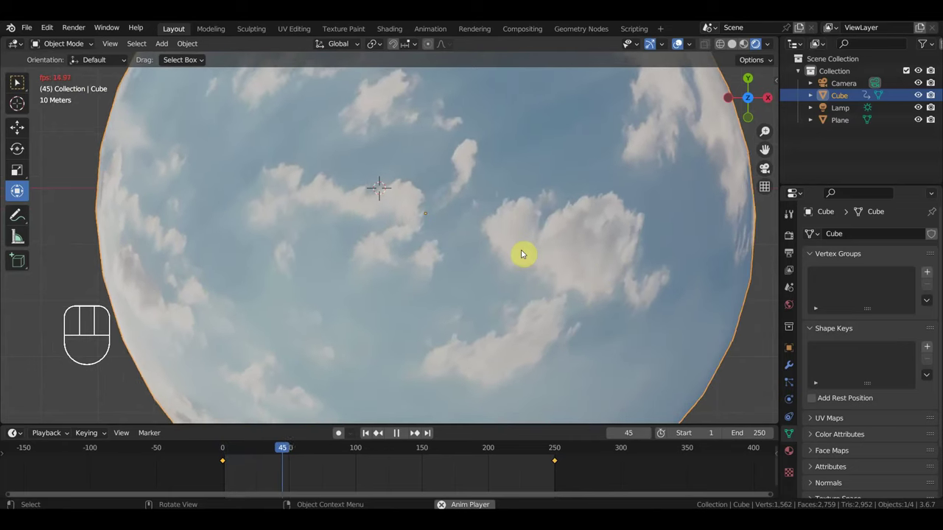
left_click_drag(505, 280, 508, 223)
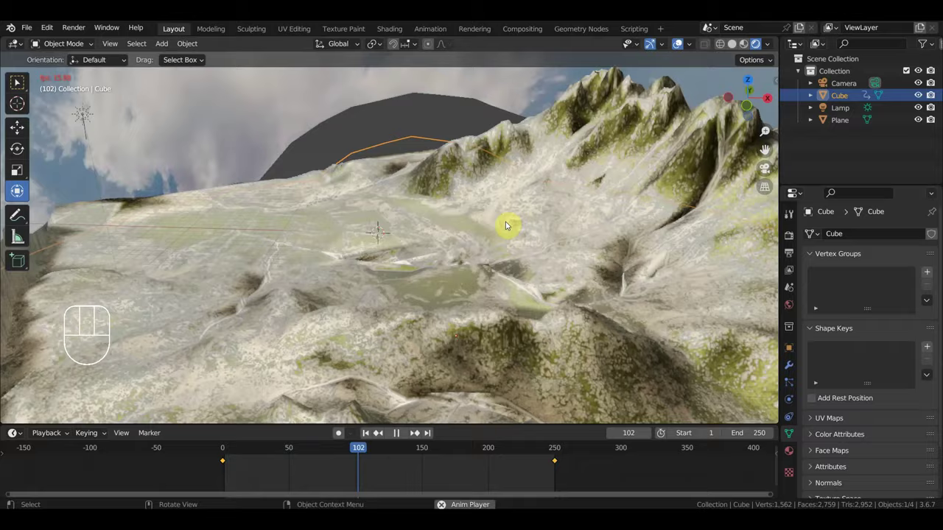
left_click_drag(504, 222, 249, 193)
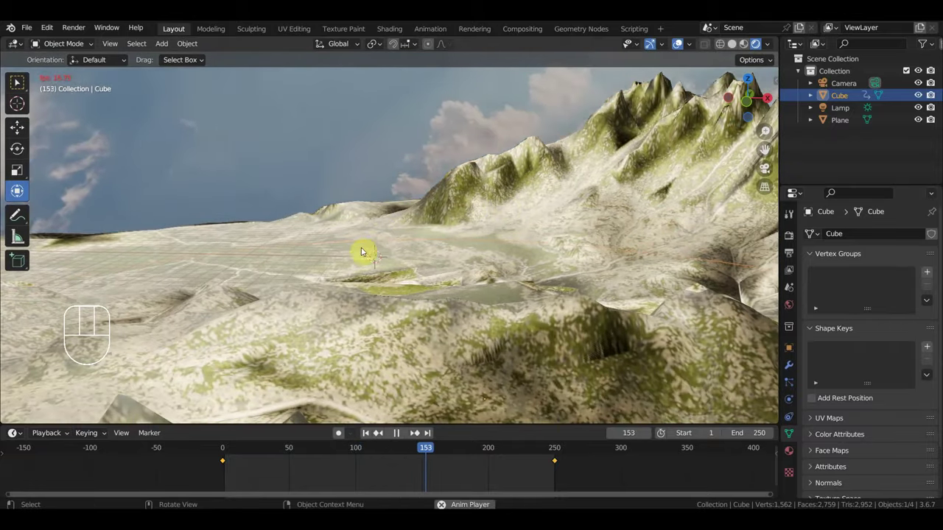
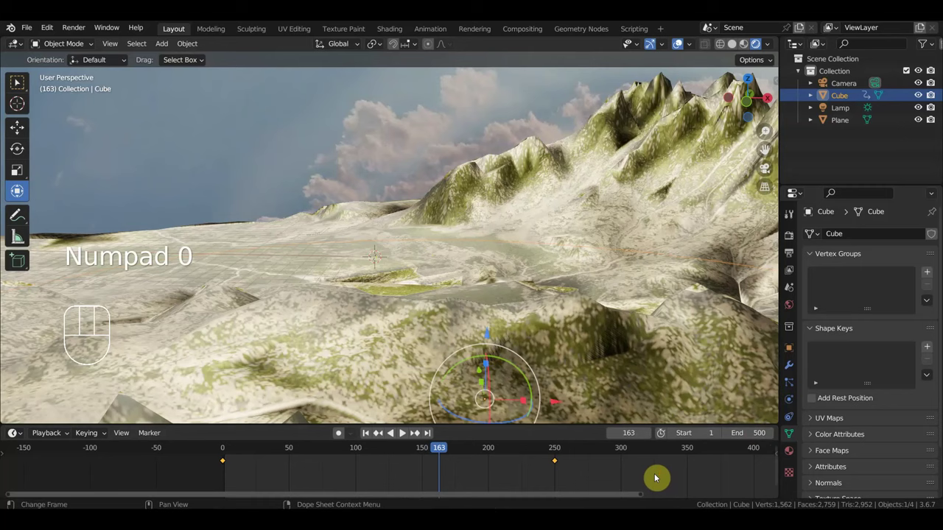
left_click_drag(540, 471, 477, 452)
key("g")
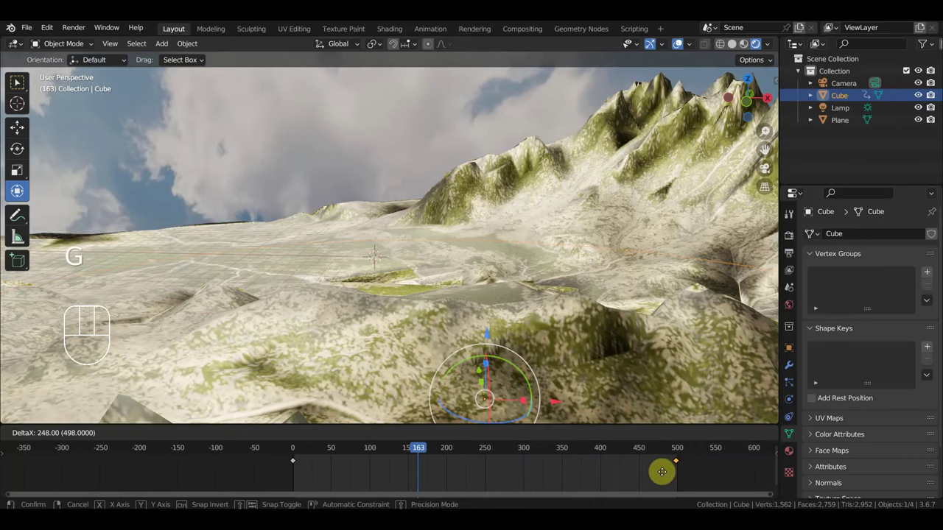
- Replay briefly, delete the keyframe at frame 500, and view the dome from directly above
key("space")
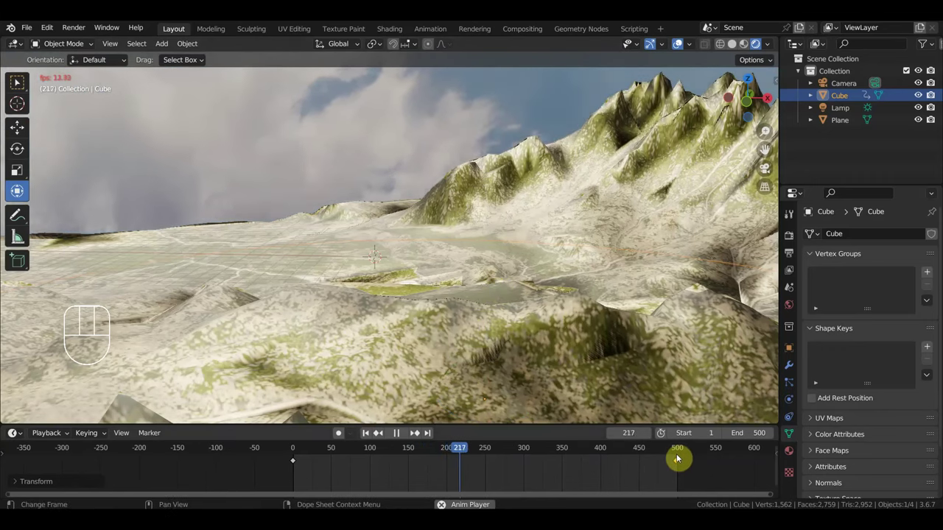
key("space")
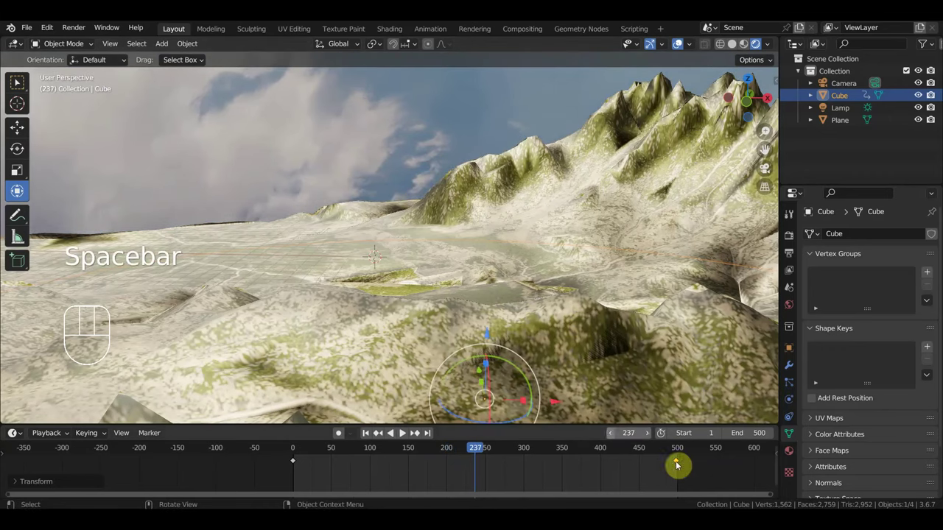
left_click_drag(710, 481, 665, 460)
key("Delete")
key("KP_7")
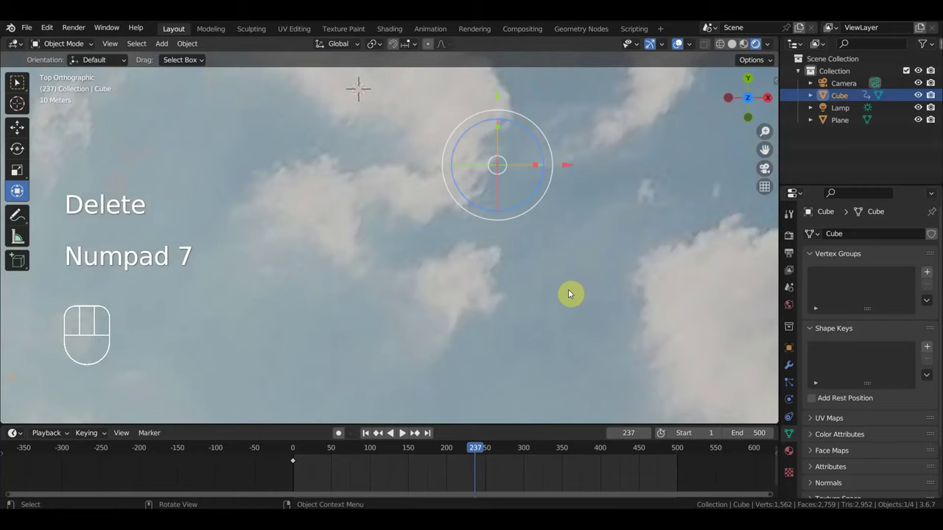
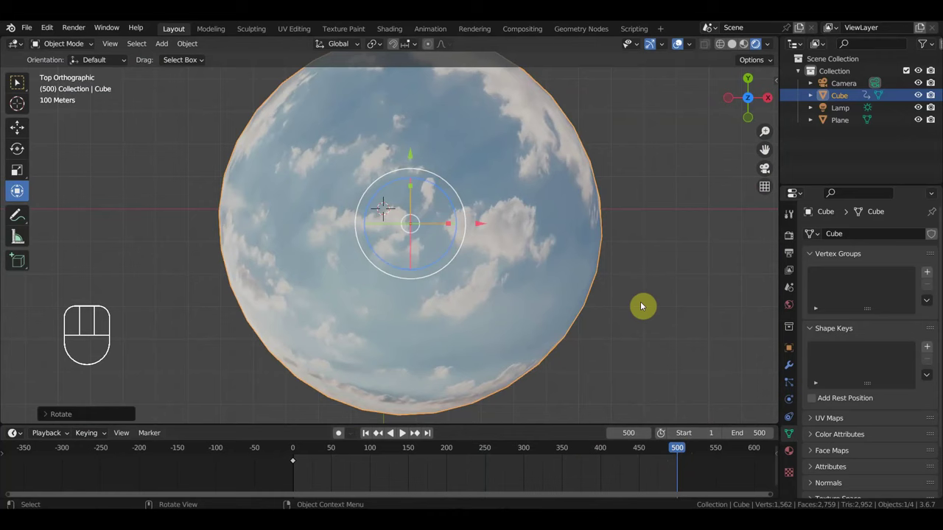
- Insert a Location & Rotation keyframe on the rotated dome at frame 500 and play back
key("i")
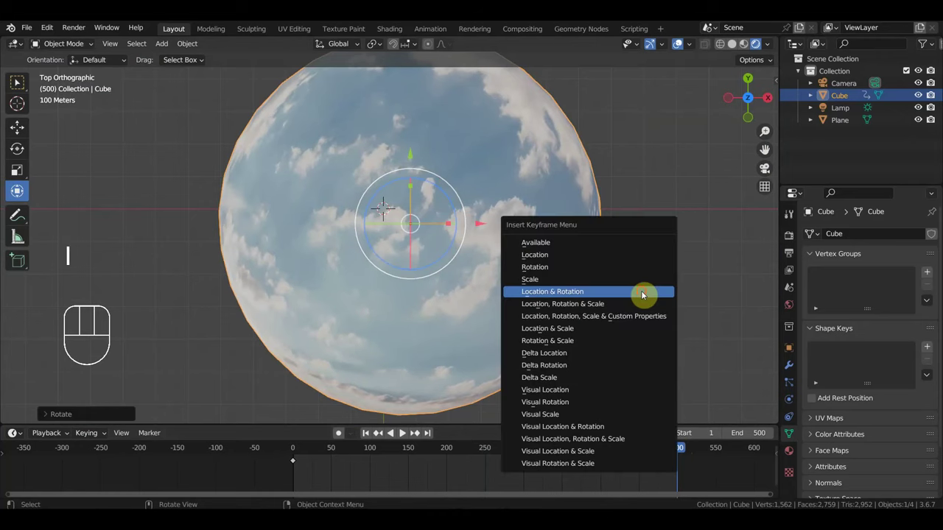
key("space")
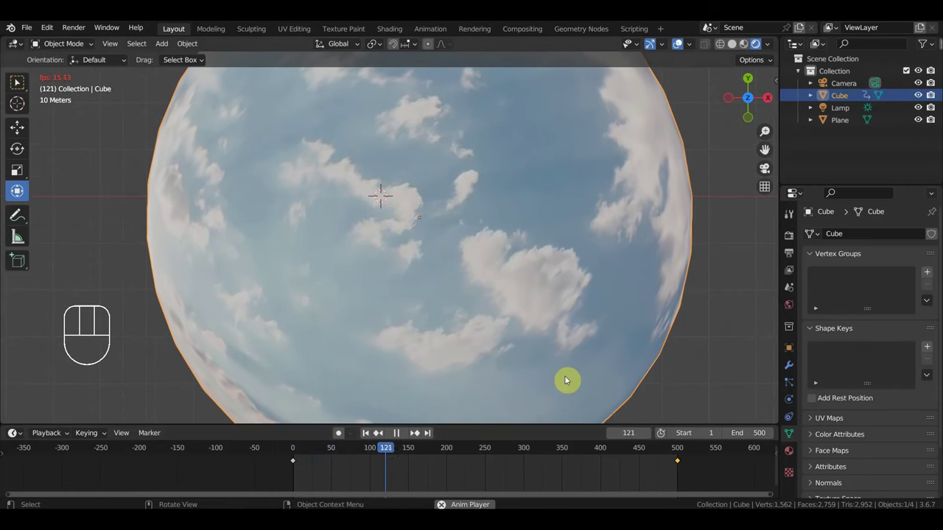
key("space")
key("KP_0")
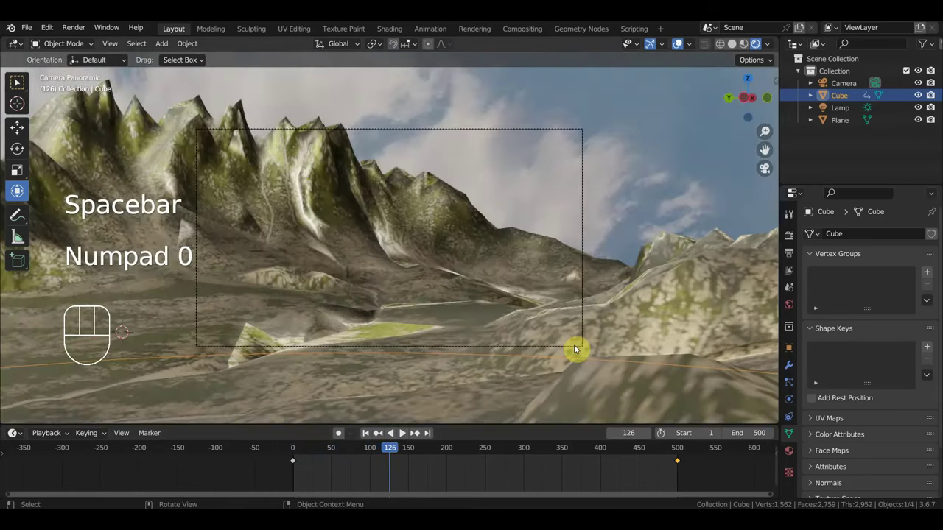
key("space")
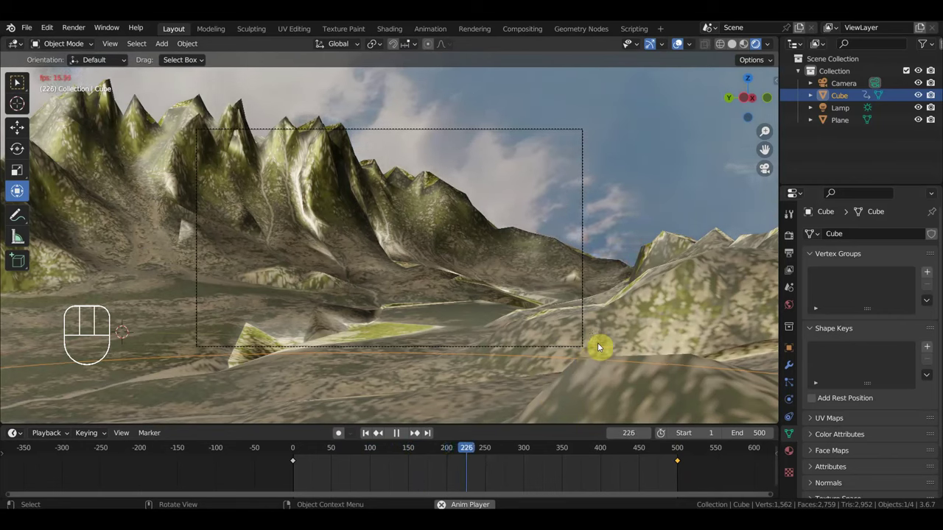
left_click(396, 437)
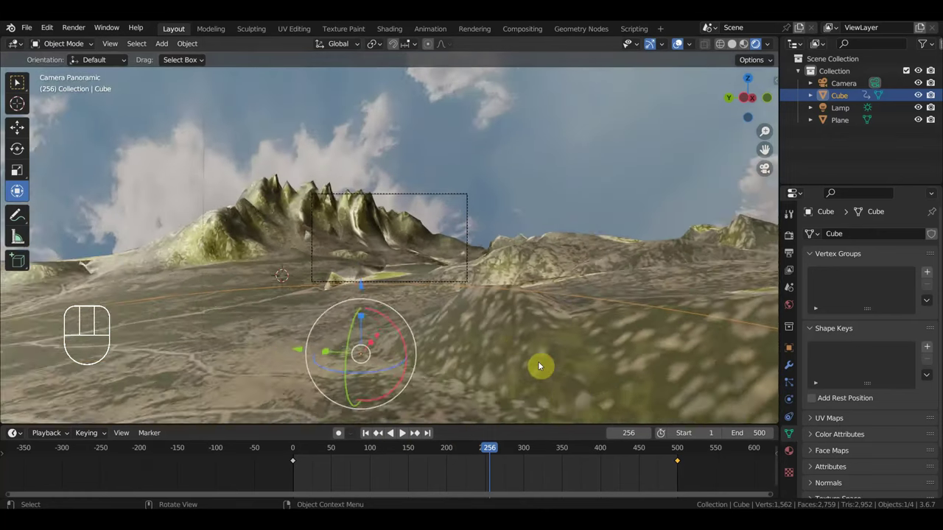
left_click_drag(554, 370, 559, 373)
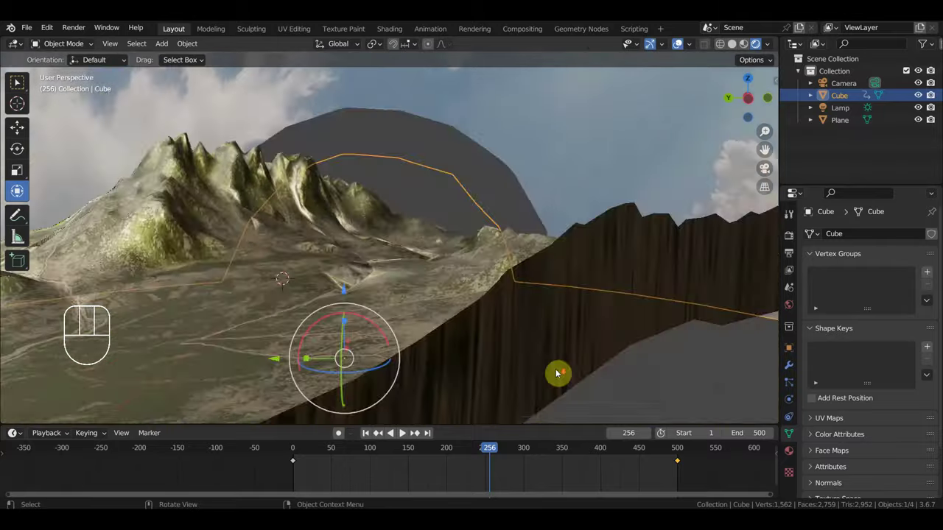